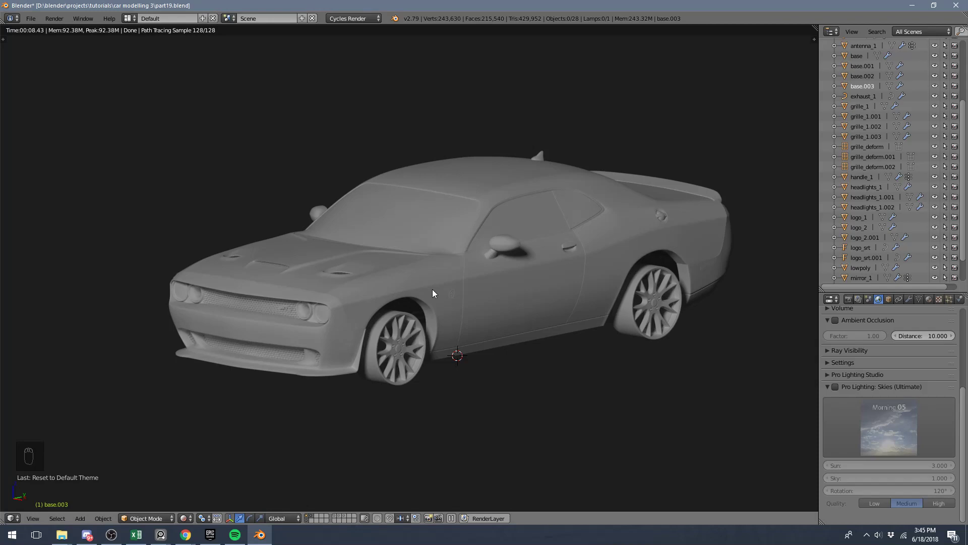
# Isolate the selected wheel rim in local view and show it in right orthographic side view
pyautogui.press('shift+z')
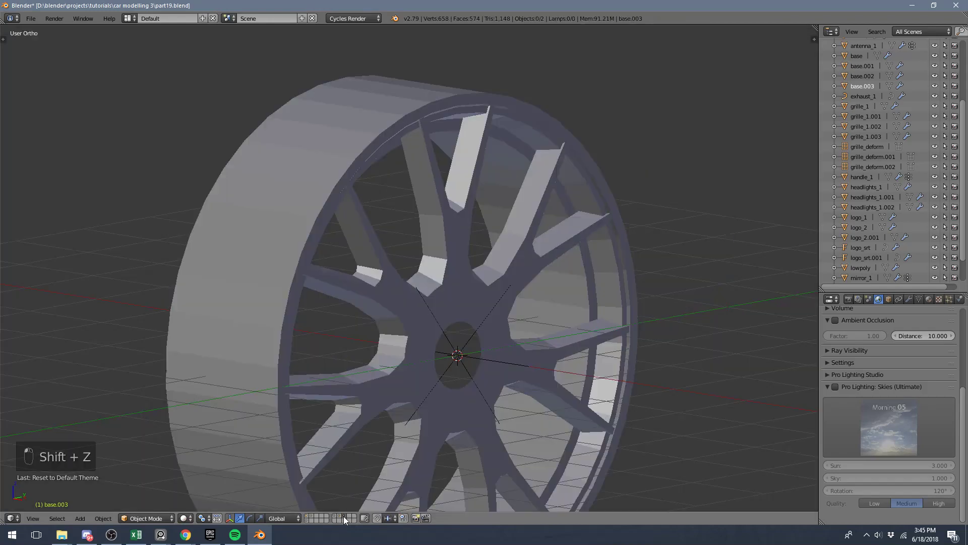
pyautogui.rightClick(478, 323)
pyautogui.click(477, 322)
pyautogui.press('KP_3')
pyautogui.moveTo(478, 322); pyautogui.dragTo(390, 286)
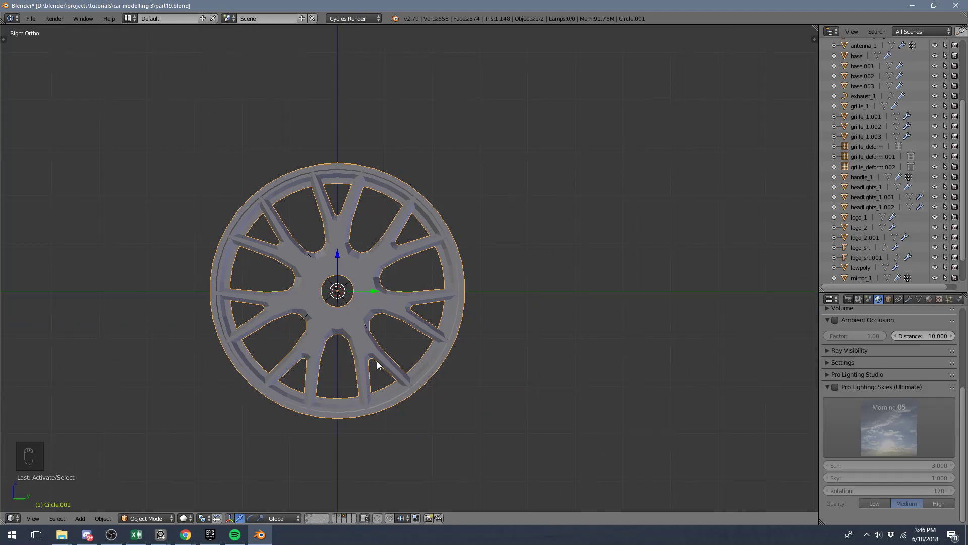
# Select the rim's spoke section in edit mode and delete the Array modifier
pyautogui.press('z')
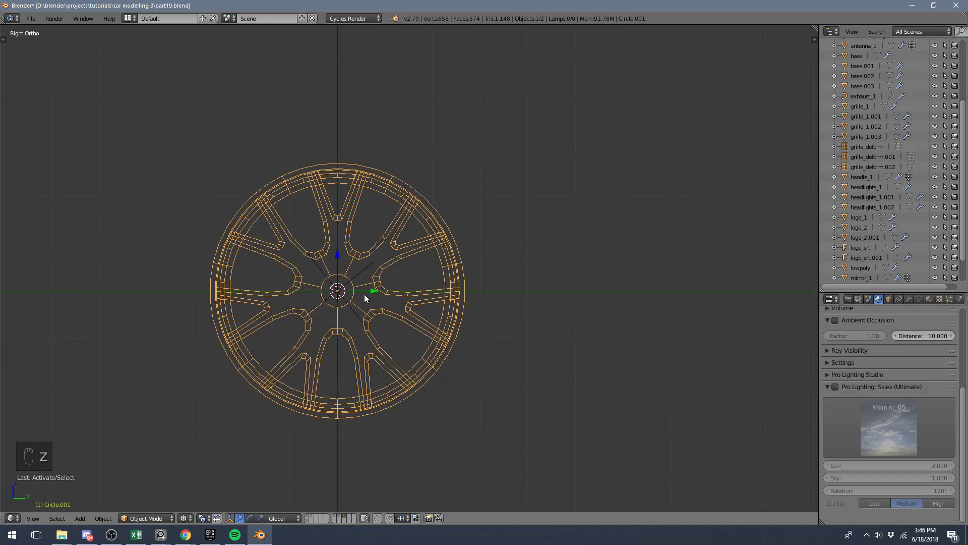
pyautogui.moveTo(914, 301); pyautogui.dragTo(449, 234)
pyautogui.press('z')
pyautogui.press('Tab')
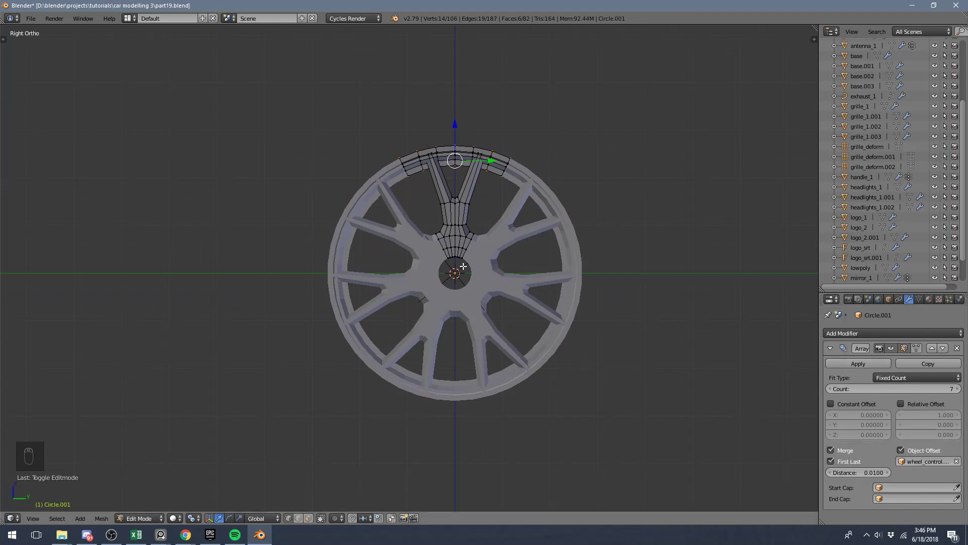
pyautogui.press('Tab')
pyautogui.moveTo(958, 349); pyautogui.dragTo(482, 259)
pyautogui.moveTo(482, 258); pyautogui.dragTo(499, 223)
pyautogui.press('x')
pyautogui.moveTo(472, 218); pyautogui.dragTo(483, 208)
pyautogui.press('Tab')
# Select all geometry of the remaining single spoke segment and view it from the side
pyautogui.press('z')
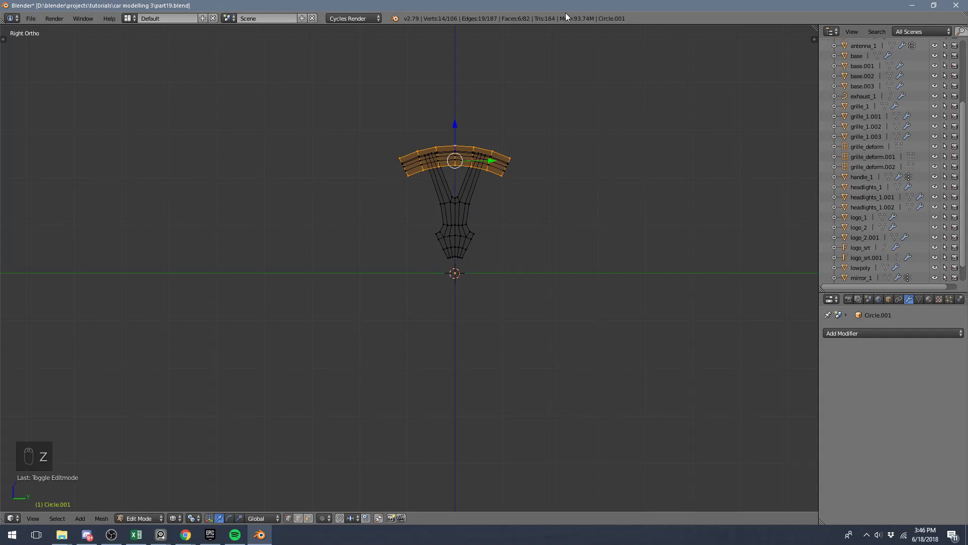
pyautogui.press('a')
pyautogui.press('a')
pyautogui.press('a')
pyautogui.press('a')
pyautogui.press('z')
pyautogui.press('z')
pyautogui.press('z')
pyautogui.press('a')
pyautogui.press('KP_3')
pyautogui.press('a')
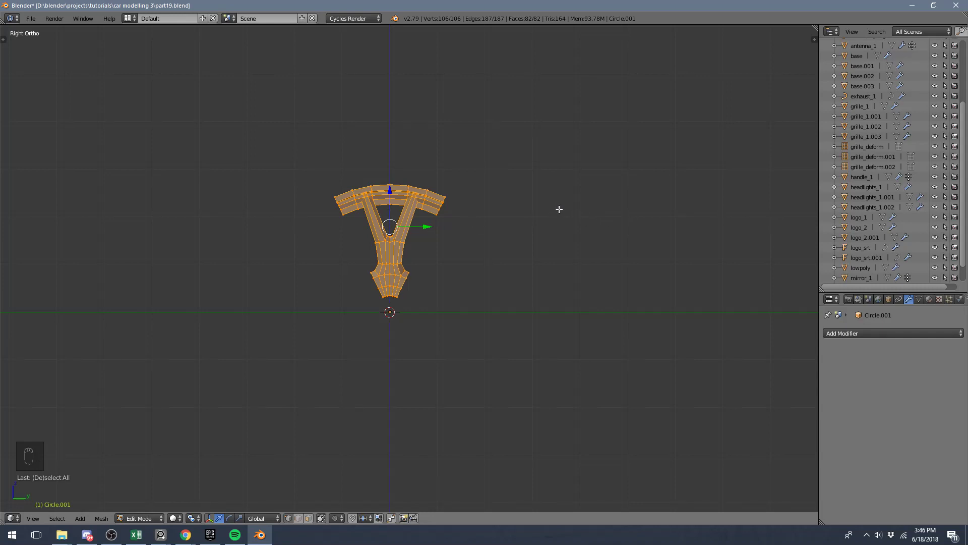
# Spin the spoke section with Dupli, 7 steps over 360° around the hub centre
pyautogui.press('alt+r')
pyautogui.press('t')
pyautogui.press('n')
pyautogui.press('t')
pyautogui.press('n')
pyautogui.press('t')
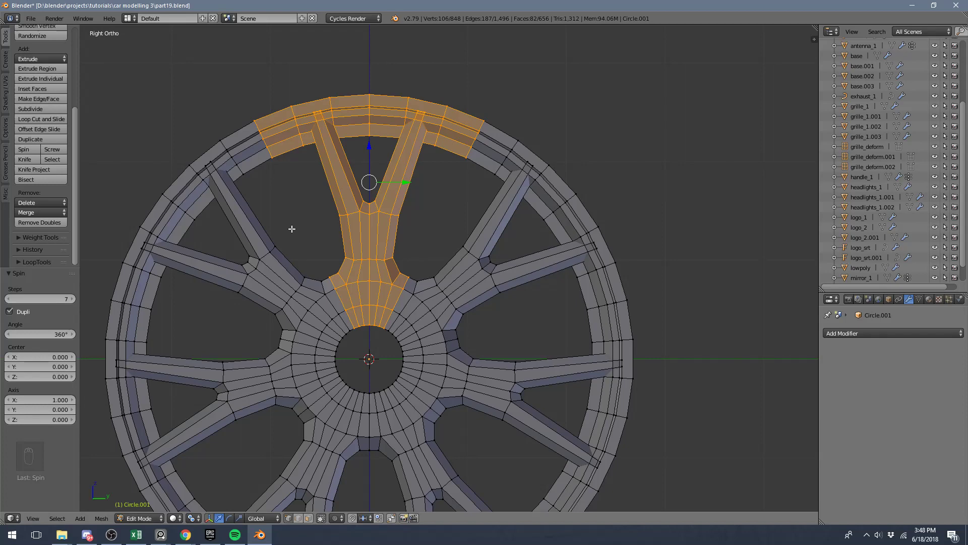
# Select all rim vertices and Remove Doubles to merge the overlapping geometry
pyautogui.moveTo(288, 228); pyautogui.dragTo(391, 322)
pyautogui.press('z')
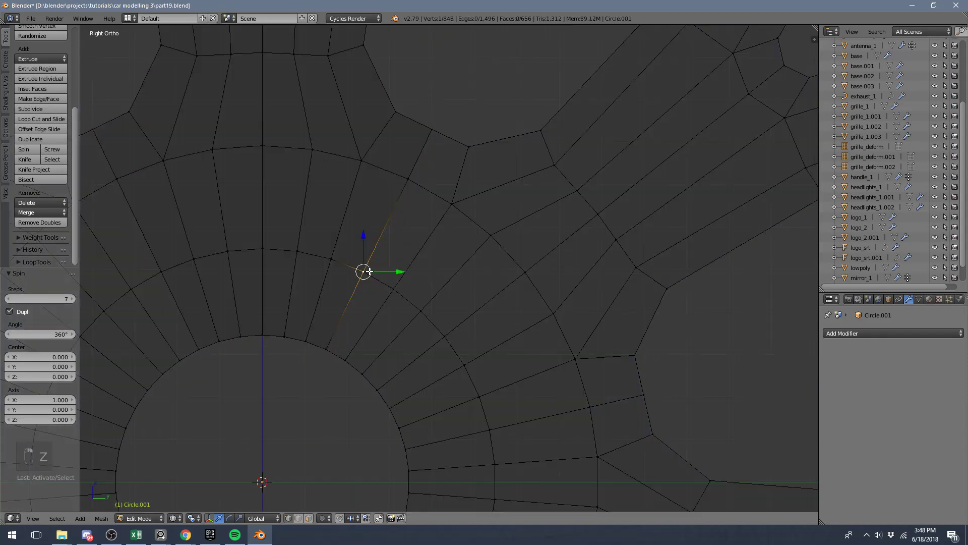
pyautogui.moveTo(408, 180); pyautogui.dragTo(414, 173)
pyautogui.press('b')
pyautogui.press('alt+m')
pyautogui.press('a')
pyautogui.press('z')
pyautogui.press('a')
pyautogui.press('space')
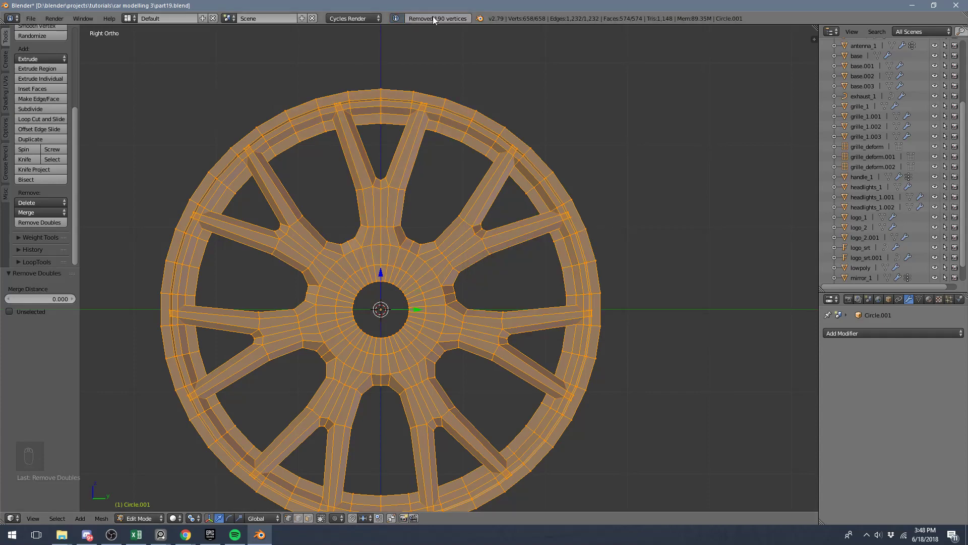
# Return to object mode and leave local view so the wheelless car body shows again
pyautogui.press('a')
pyautogui.rightClick(467, 130)
pyautogui.press('a')
pyautogui.press('l')
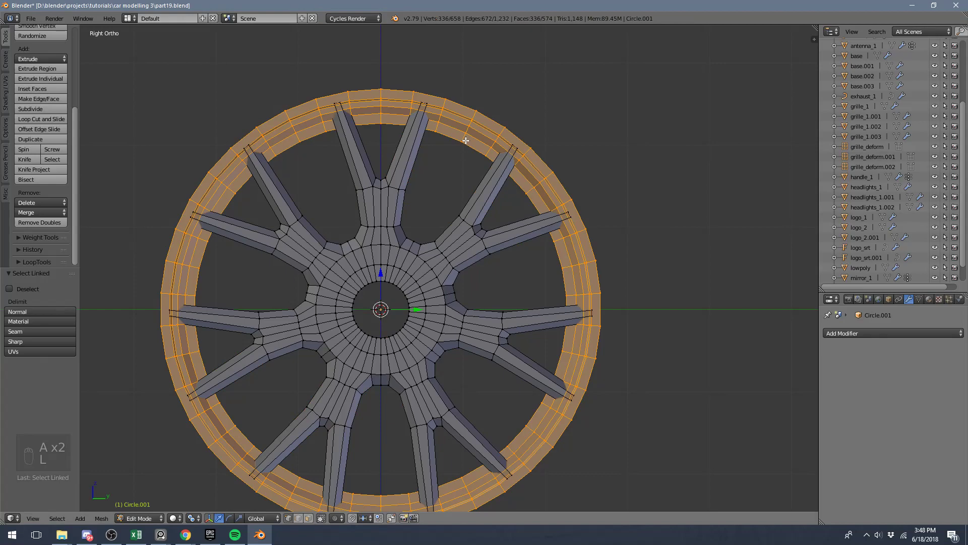
pyautogui.press('a')
pyautogui.press('a')
pyautogui.press('a')
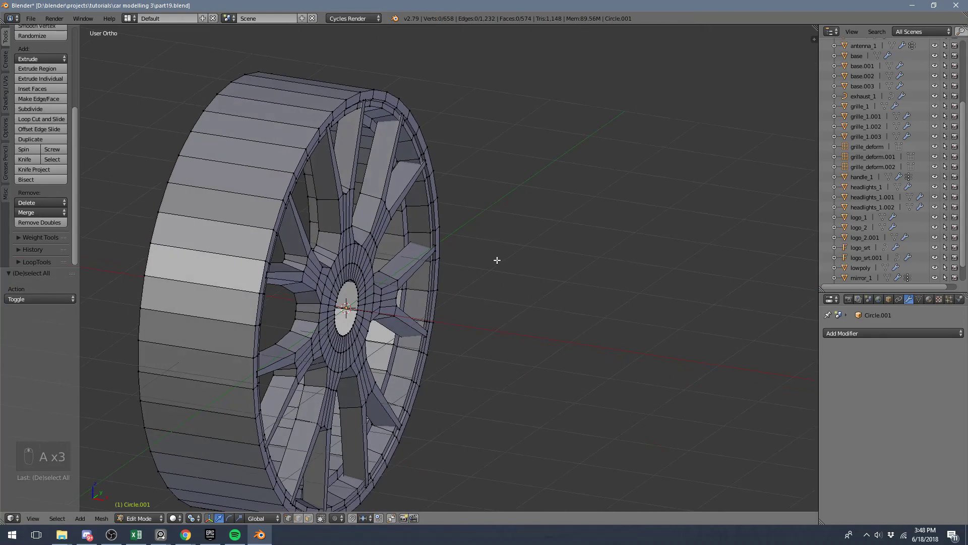
pyautogui.press('Tab')
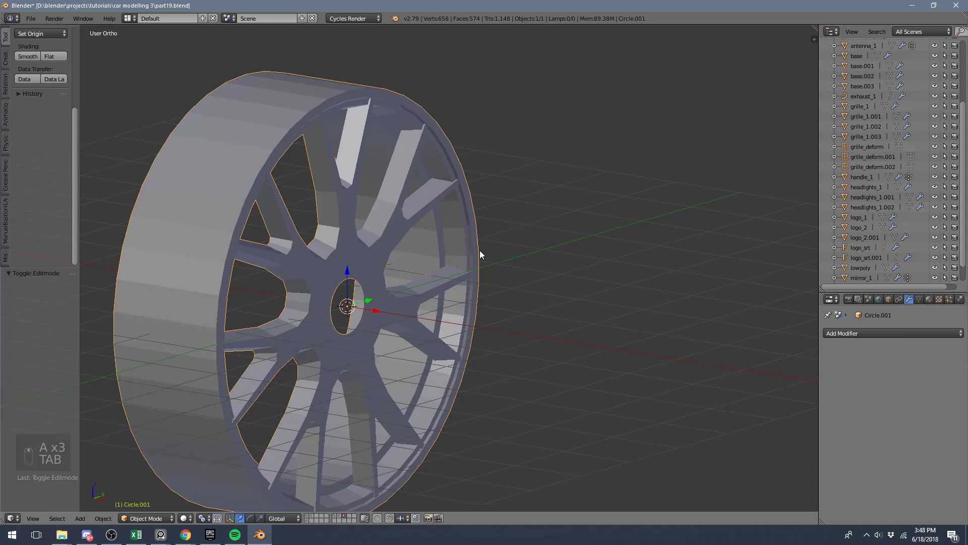
pyautogui.press('Tab')
pyautogui.press('a')
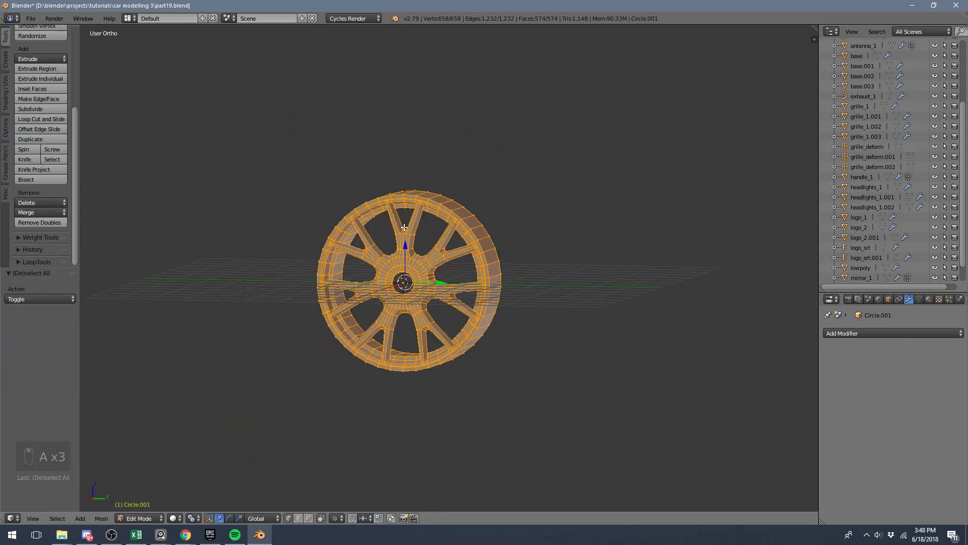
pyautogui.press('a')
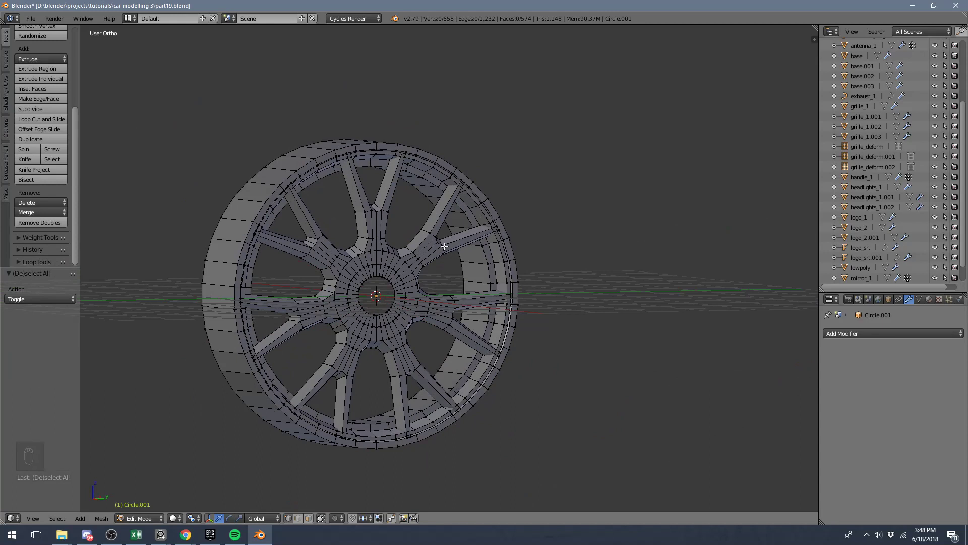
pyautogui.press('a')
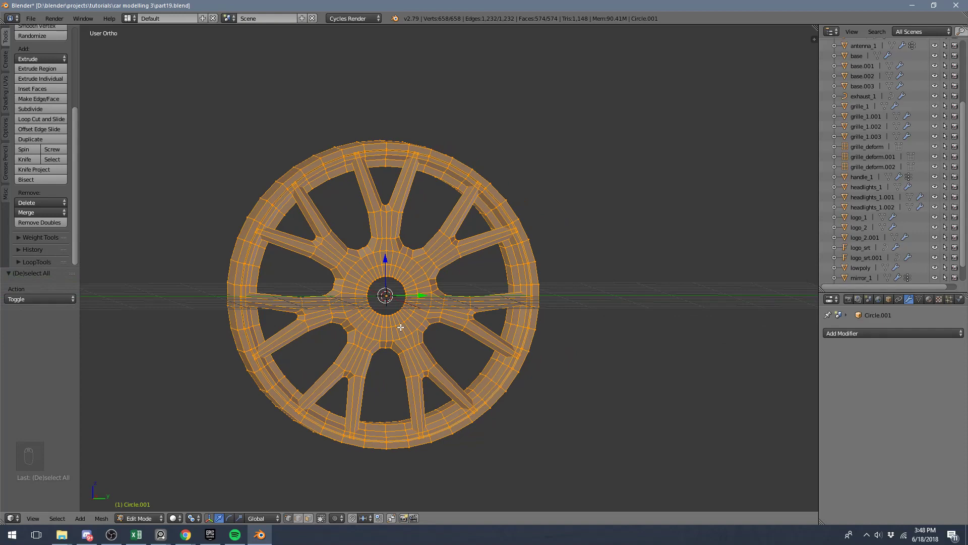
pyautogui.press('Tab')
# Switch to top orthographic view and review the background image settings for tire tread.jpg
pyautogui.moveTo(312, 518); pyautogui.dragTo(321, 504)
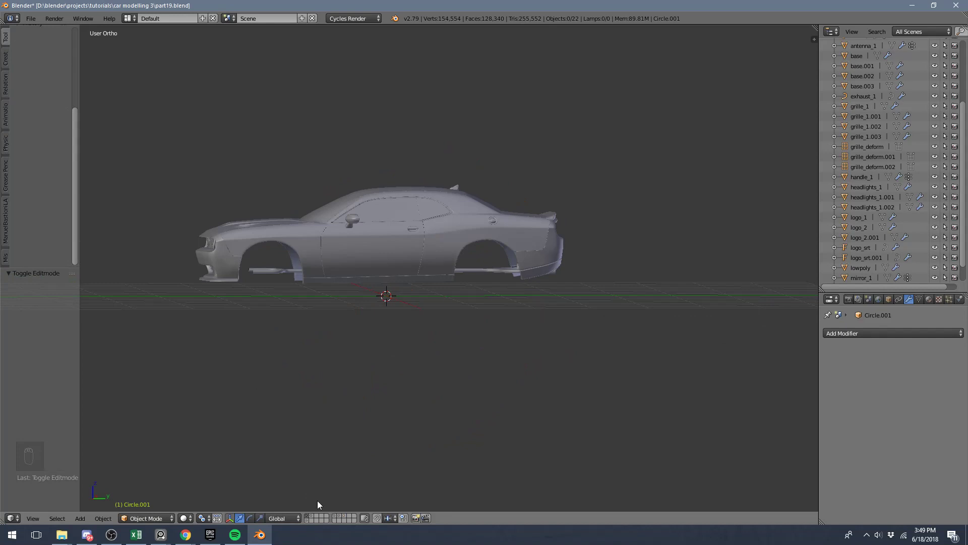
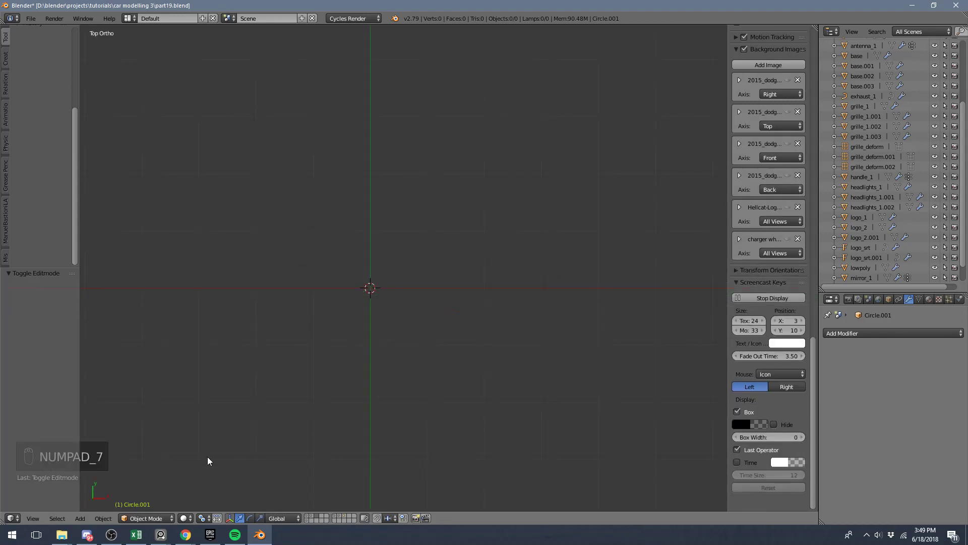
pyautogui.press('KP_7')
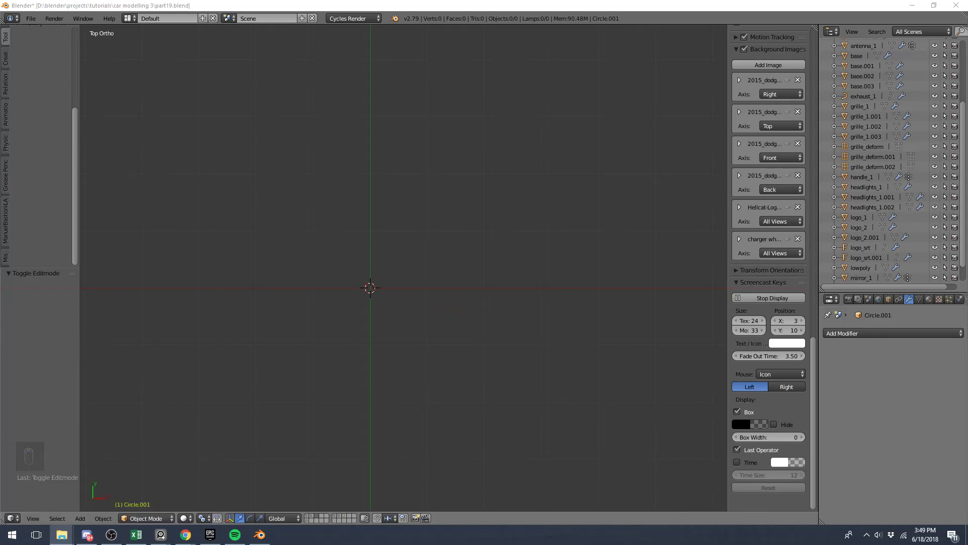
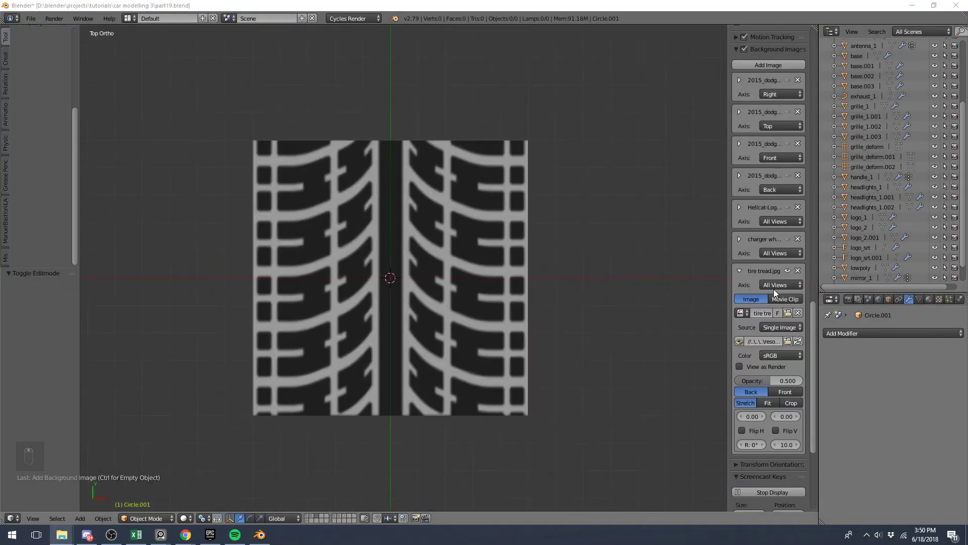
# Add a plane with a clipped Mirror modifier and move its vertices toward a pointed chevron
pyautogui.moveTo(777, 293); pyautogui.dragTo(400, 248)
pyautogui.press('shift+a')
pyautogui.press('Tab')
pyautogui.press('a')
pyautogui.moveTo(877, 333); pyautogui.dragTo(770, 234)
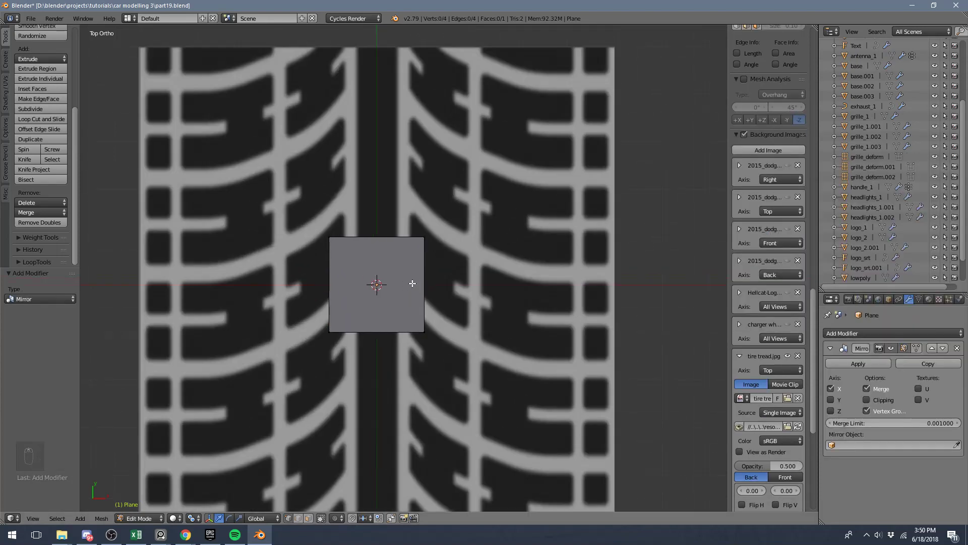
pyautogui.press('a')
pyautogui.press('g')
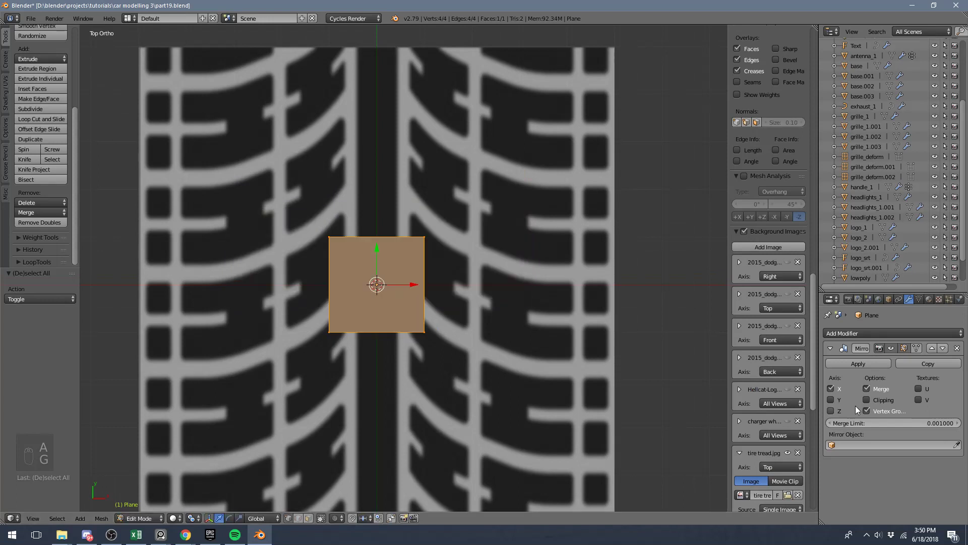
pyautogui.press('g')
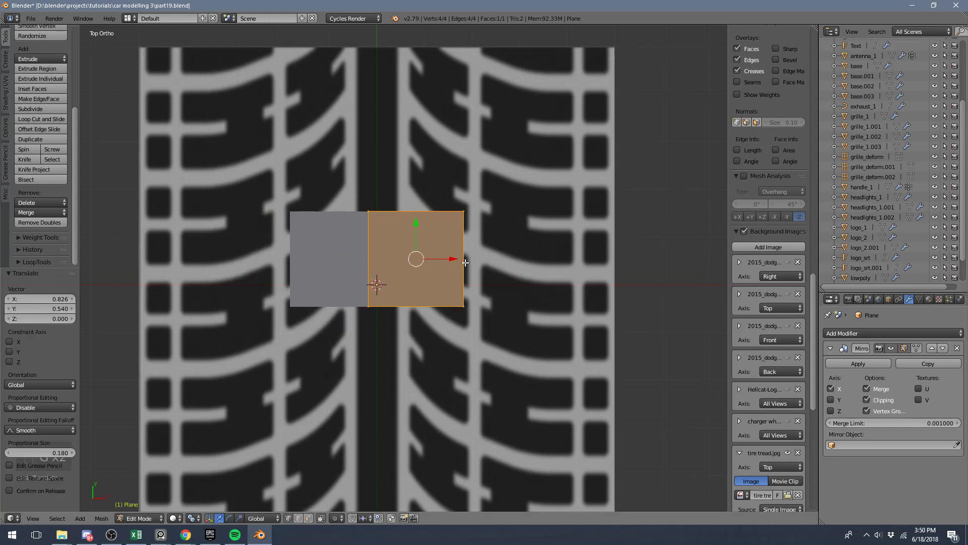
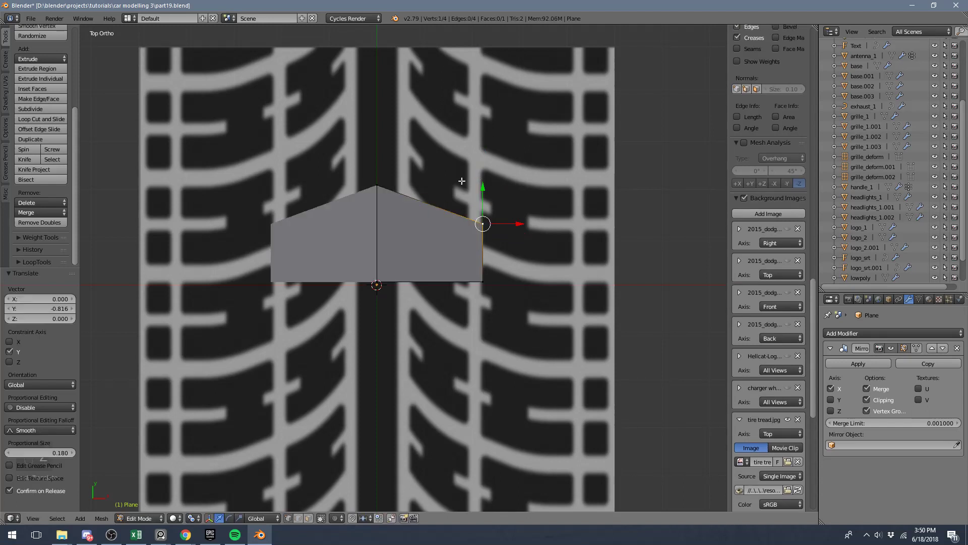
# Try duplicating the chevron faces upward and undo the misplaced copies
pyautogui.press('z')
pyautogui.press('a')
pyautogui.press('a')
pyautogui.press('shift+d')
pyautogui.press('ctrl+z')
pyautogui.press('ctrl+z')
pyautogui.moveTo(479, 262); pyautogui.dragTo(484, 198)
pyautogui.press('ctrl+z')
pyautogui.press('ctrl+z')
pyautogui.press('ctrl+z')
# Duplicate the upper face section and stack it above the chevron along the tread block
pyautogui.press('z')
pyautogui.press('a')
pyautogui.press('a')
pyautogui.press('z')
pyautogui.press('shift+d')
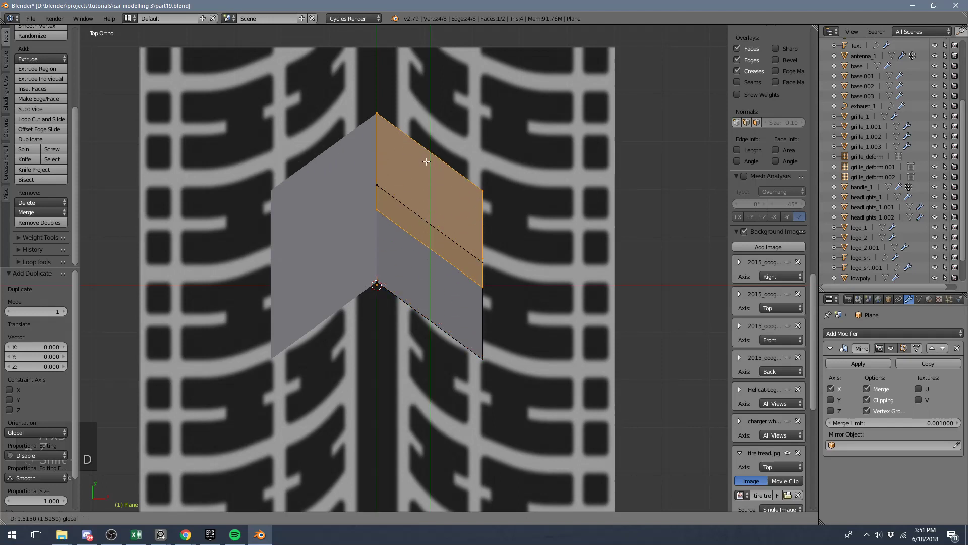
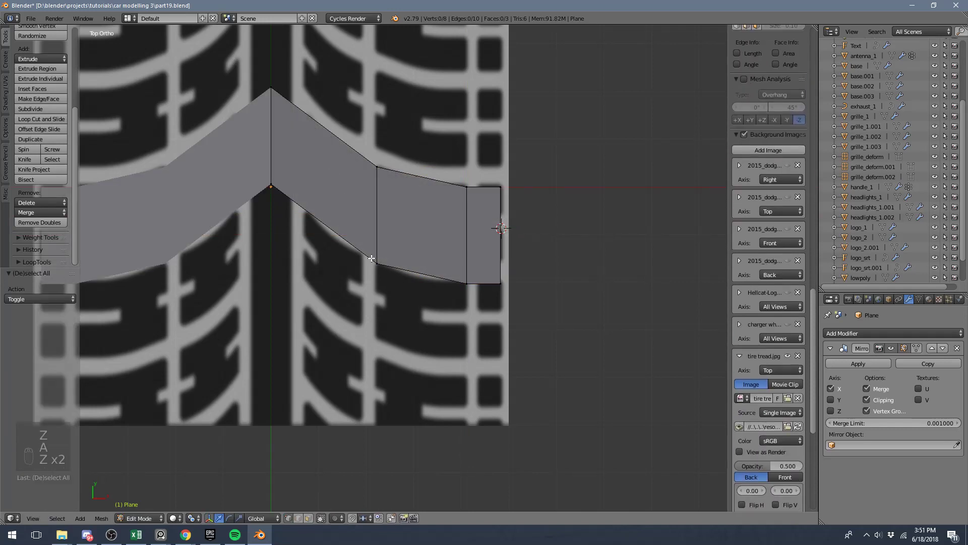
# Add first loop cuts across the strip and extend its end downward in front view
pyautogui.press('KP_1')
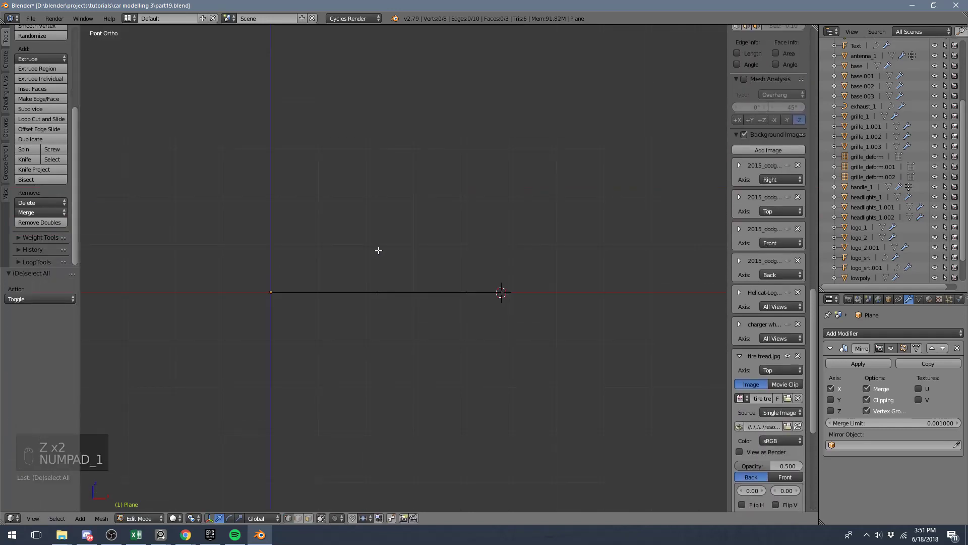
pyautogui.press('KP_7')
pyautogui.press('z')
pyautogui.press('ctrl+r')
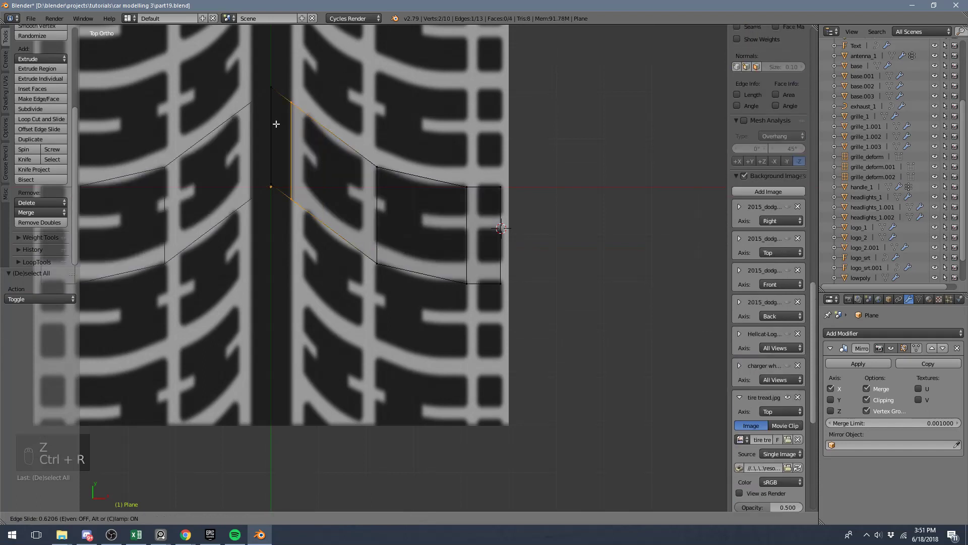
pyautogui.press('a')
pyautogui.press('ctrl+r')
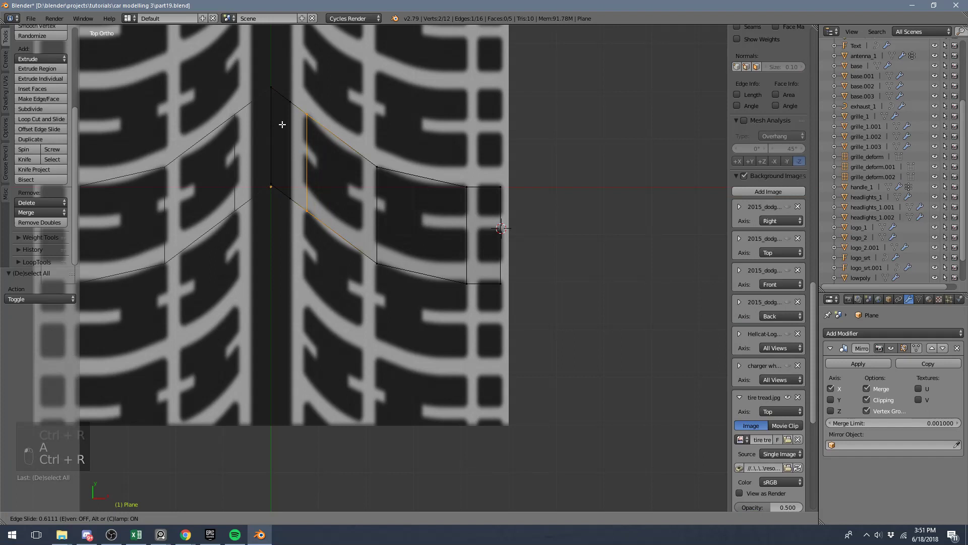
pyautogui.press('z')
pyautogui.press('KP_1')
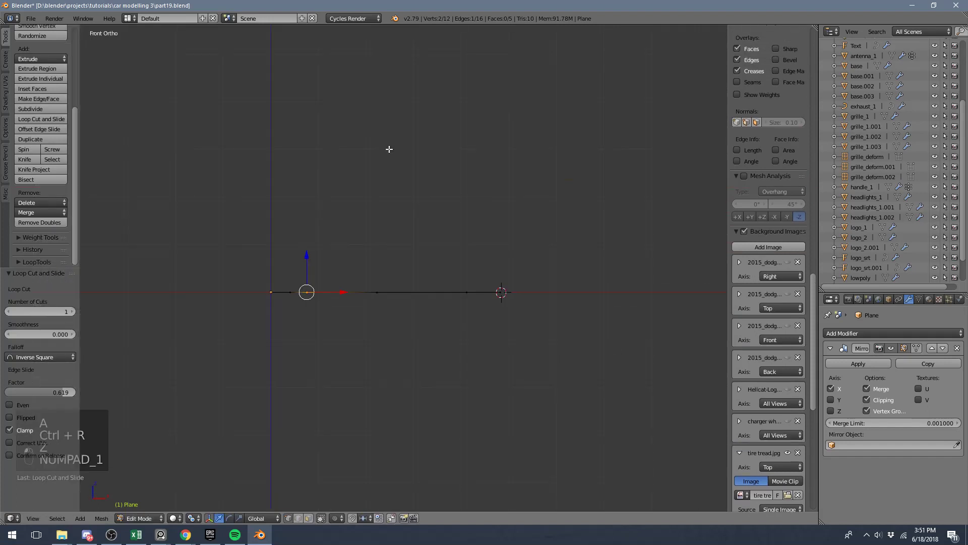
pyautogui.press('z')
pyautogui.press('a')
pyautogui.press('b')
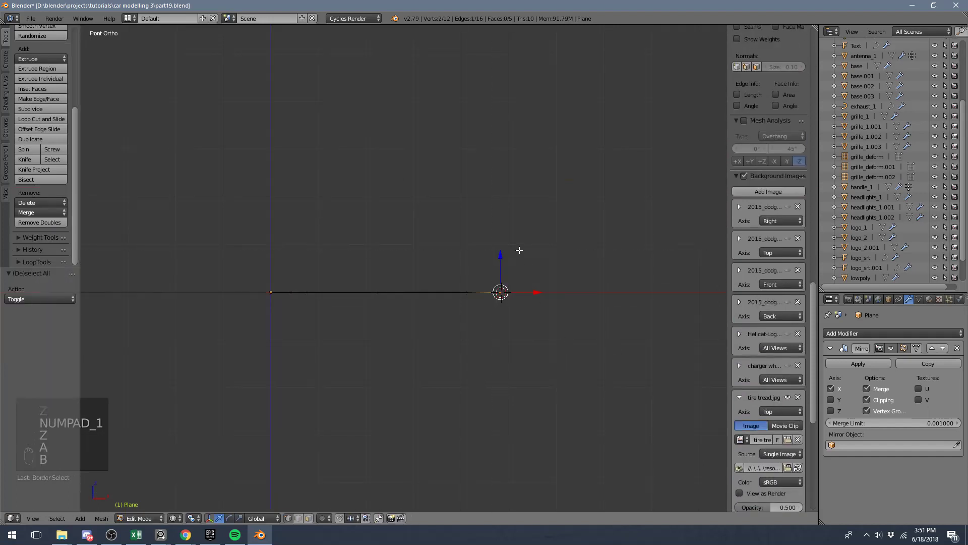
pyautogui.press('z')
pyautogui.press('z')
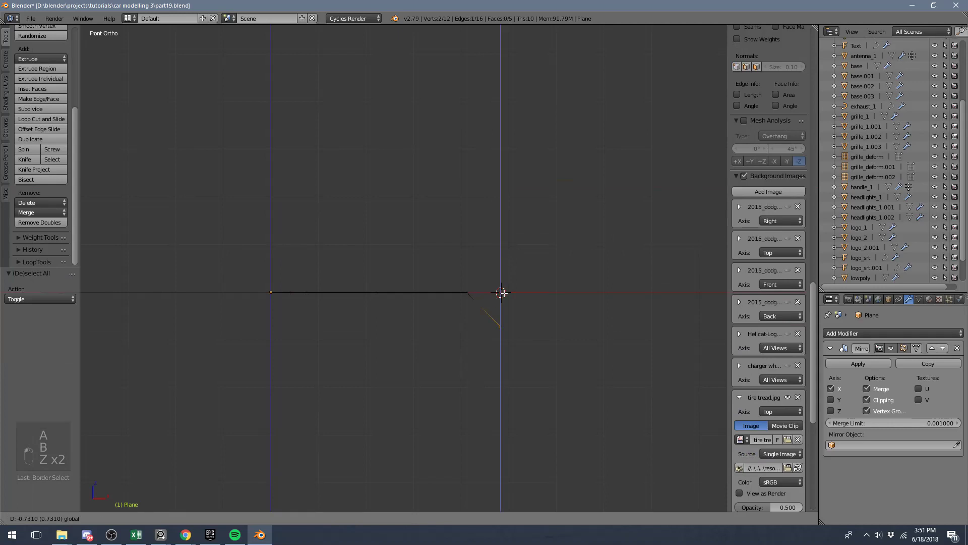
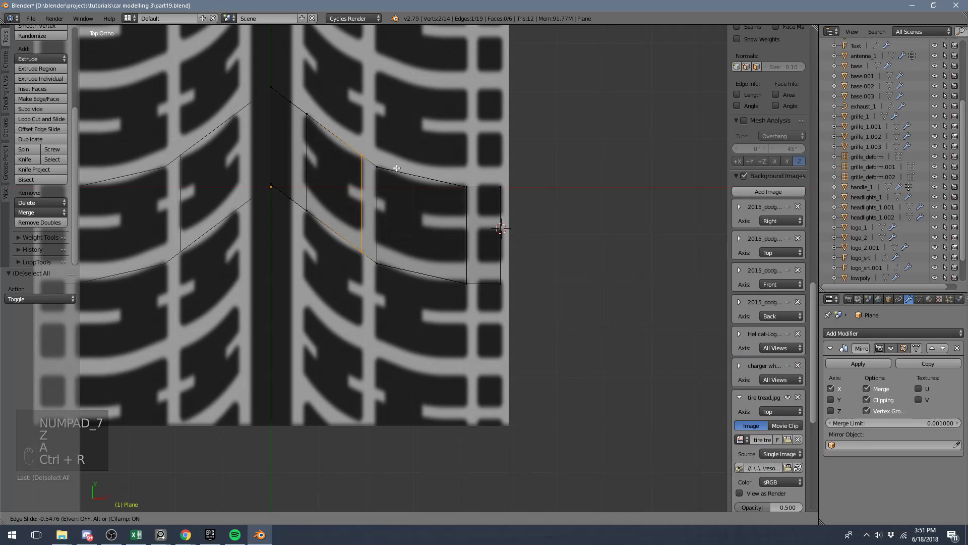
# Add further loop cuts and slide them to match the tread grooves in the image
pyautogui.press('a')
pyautogui.press('ctrl+r')
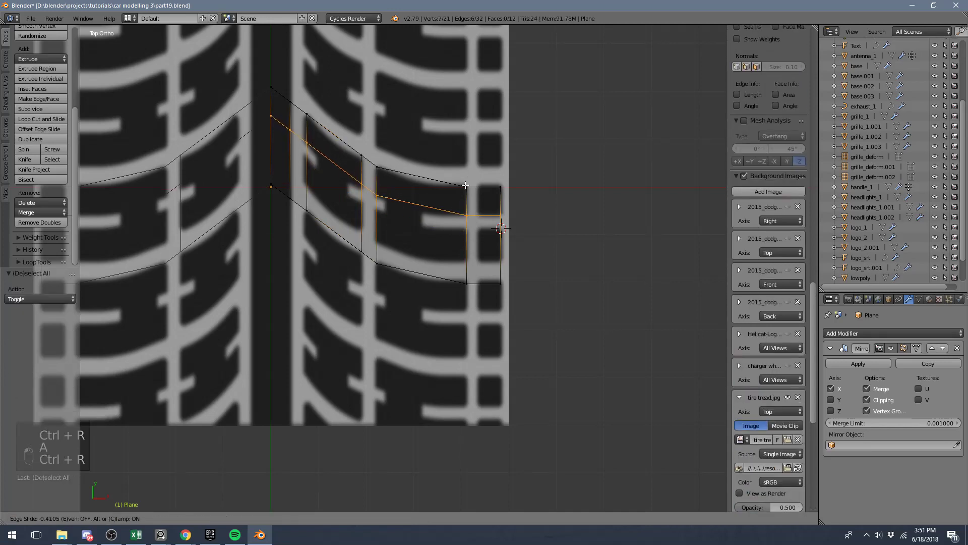
pyautogui.press('a')
pyautogui.press('ctrl+r')
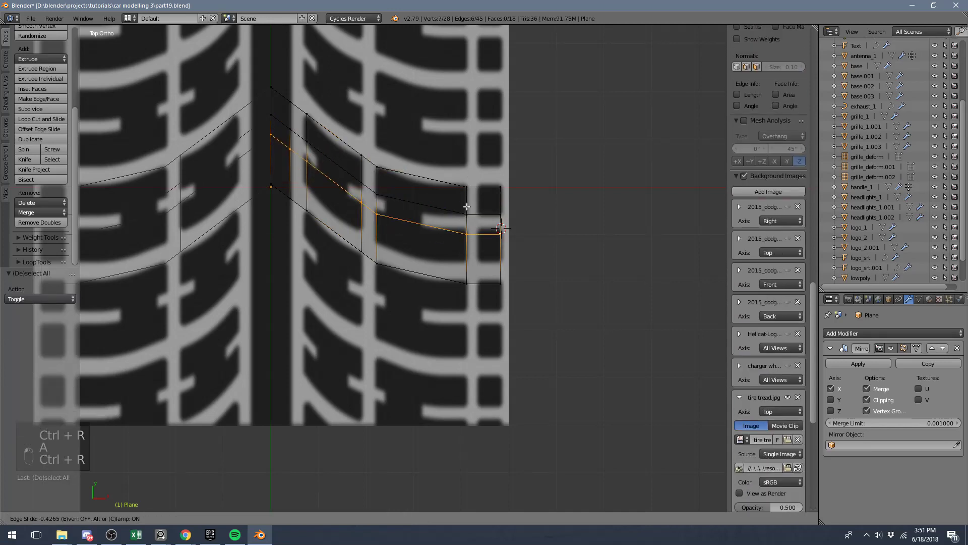
pyautogui.press('a')
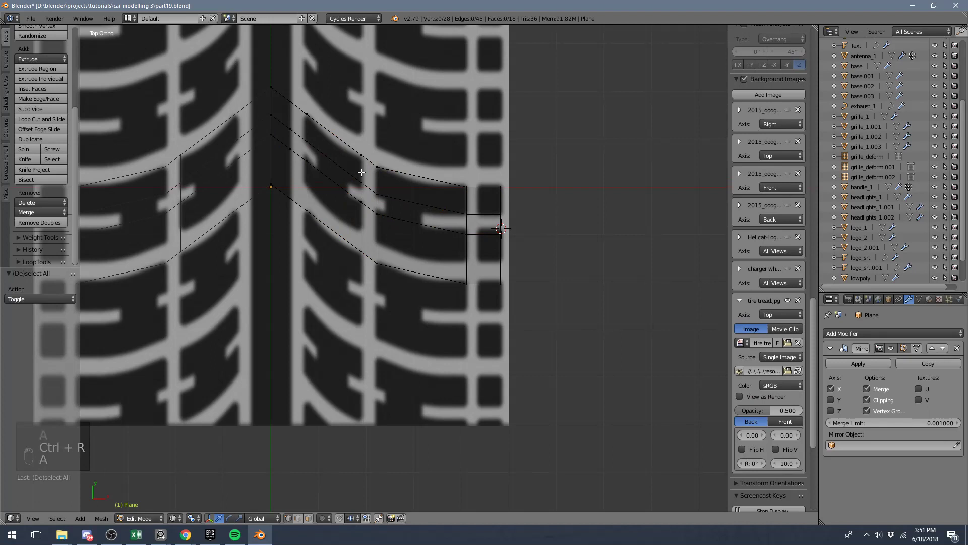
pyautogui.press('ctrl+r')
pyautogui.press('2')
pyautogui.press('z')
pyautogui.press('a')
pyautogui.press('ctrl+r')
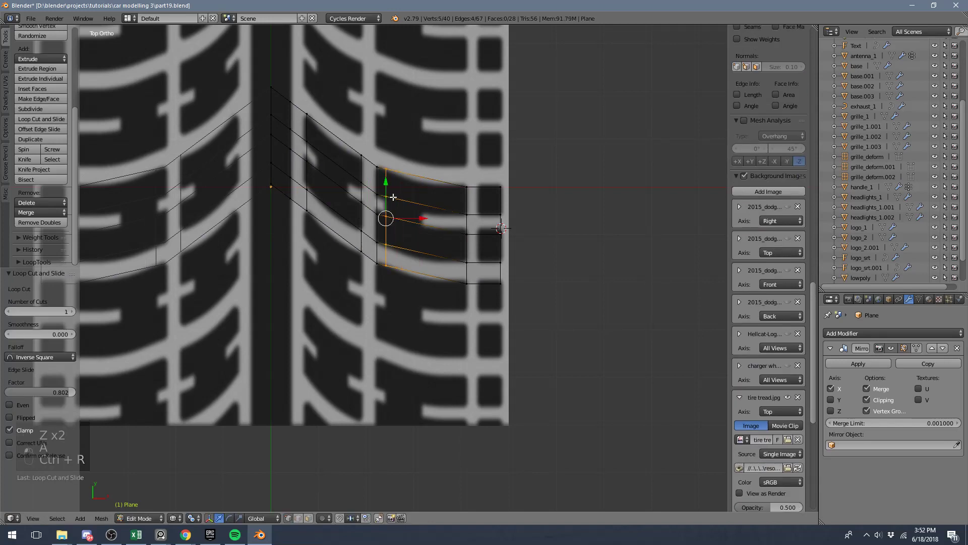
pyautogui.press('a')
pyautogui.press('ctrl+r')
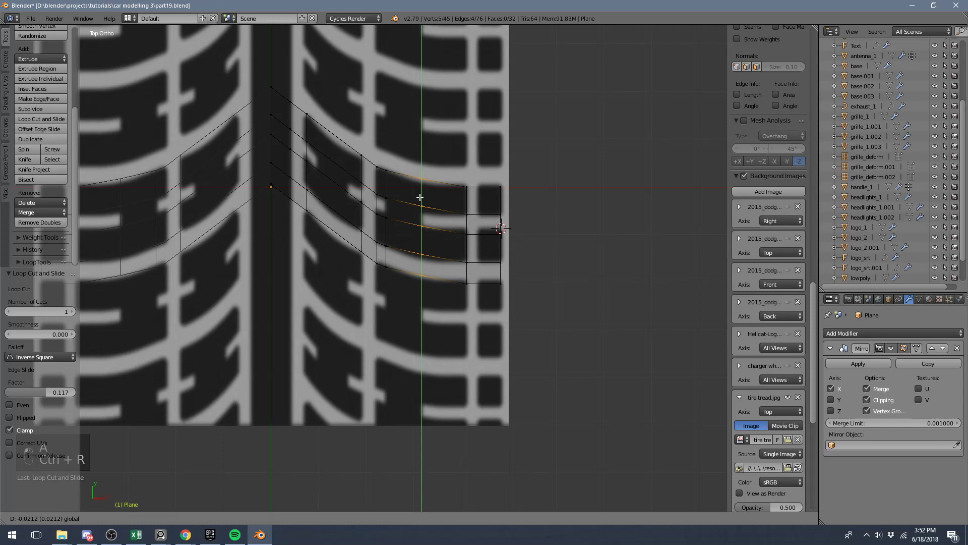
# Select the tread block faces and extrude them upward into solid relief
pyautogui.press('a')
pyautogui.press('ctrl+r')
pyautogui.press('z')
pyautogui.press('z')
pyautogui.press('z')
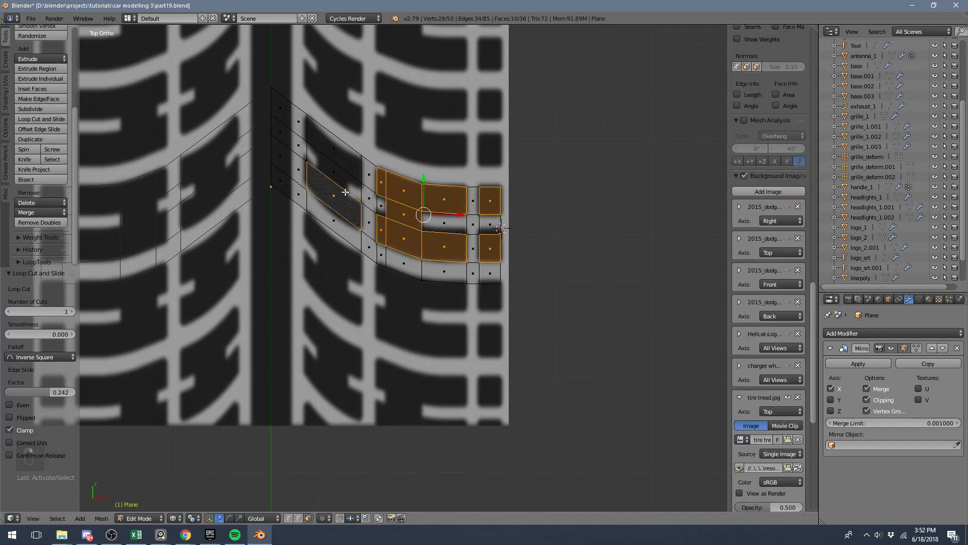
pyautogui.press('a')
pyautogui.press('ctrl+r')
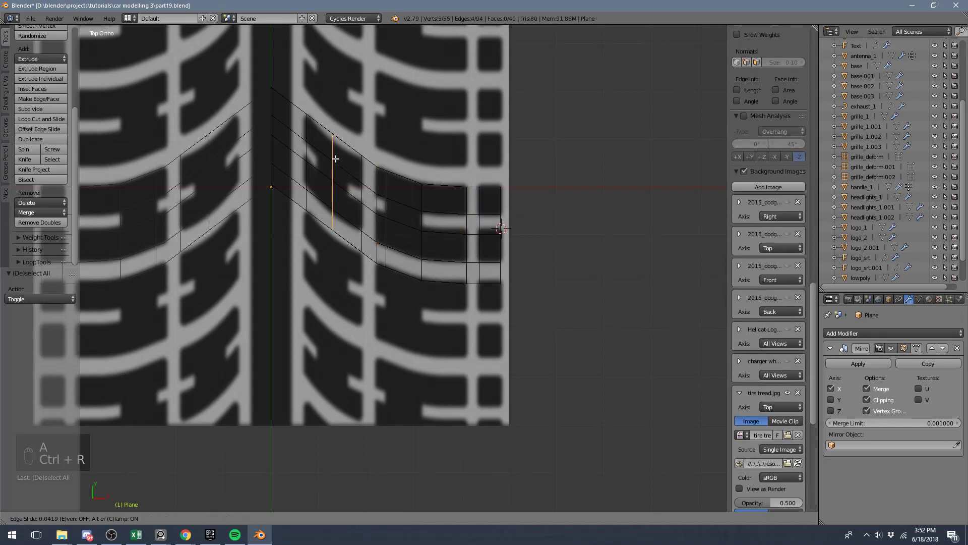
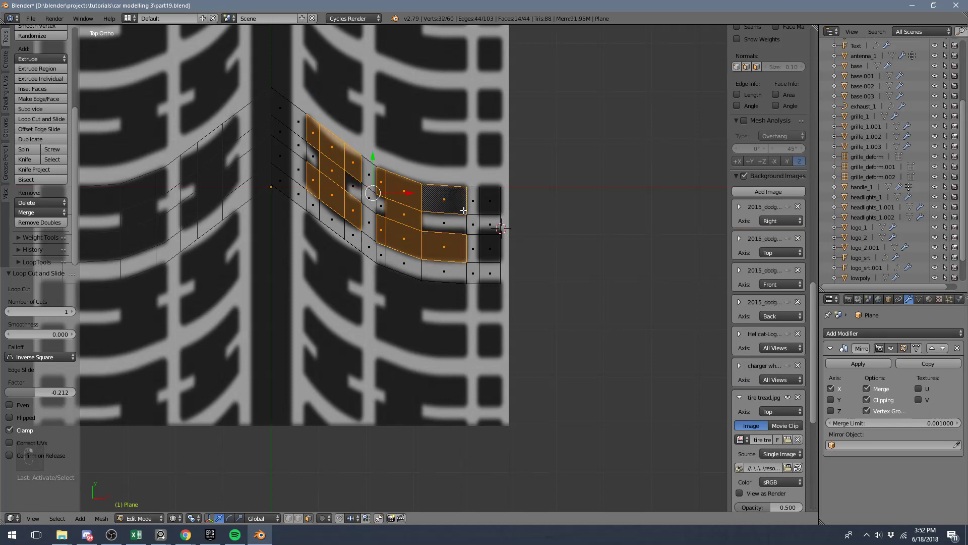
pyautogui.press('z')
pyautogui.press('z')
pyautogui.press('c')
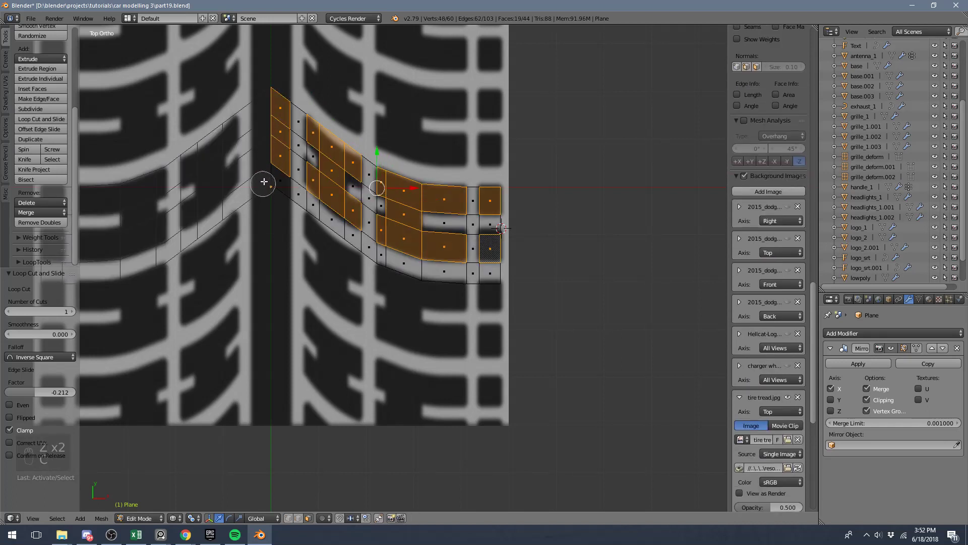
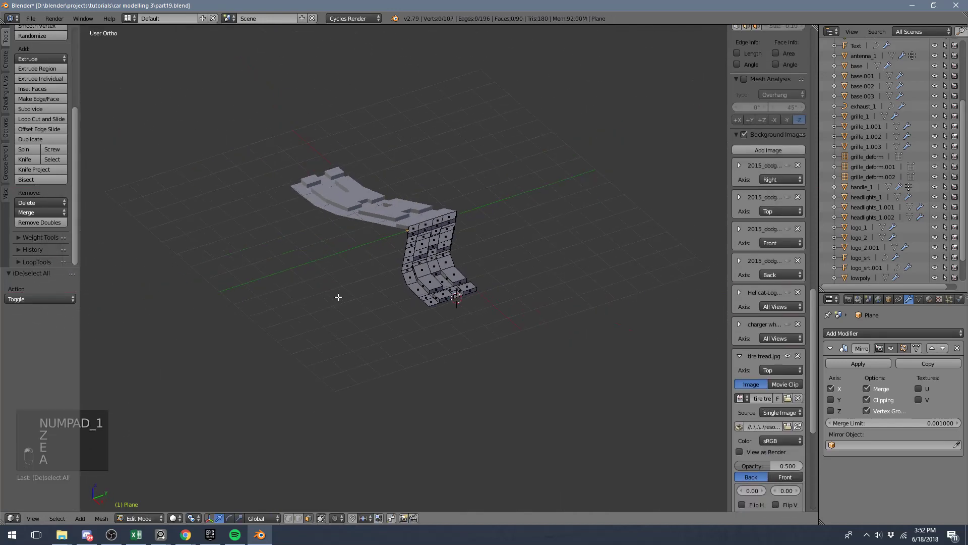
pyautogui.press('Tab')
pyautogui.press('a')
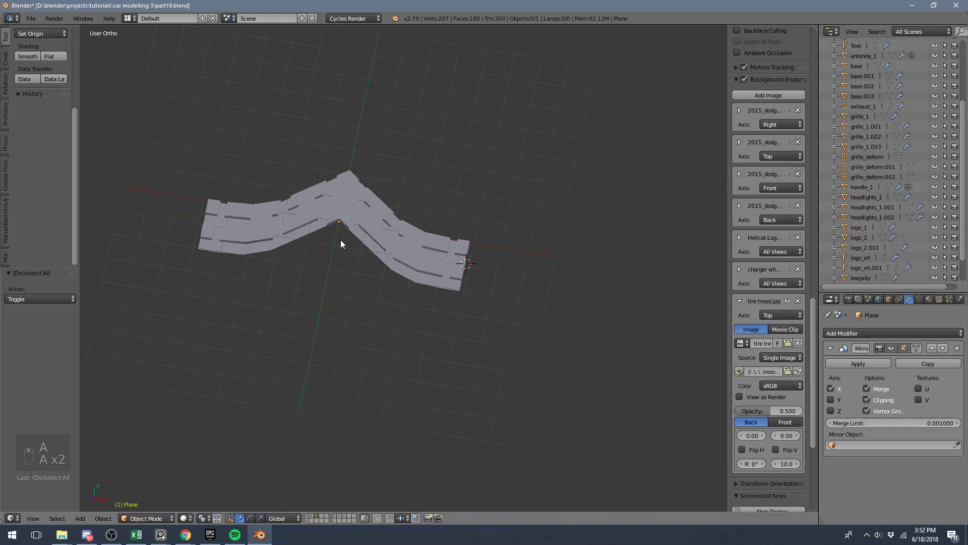
# Leave edit mode and orbit around the raised tread blocks to inspect them
pyautogui.press('KP_7')
pyautogui.press('z')
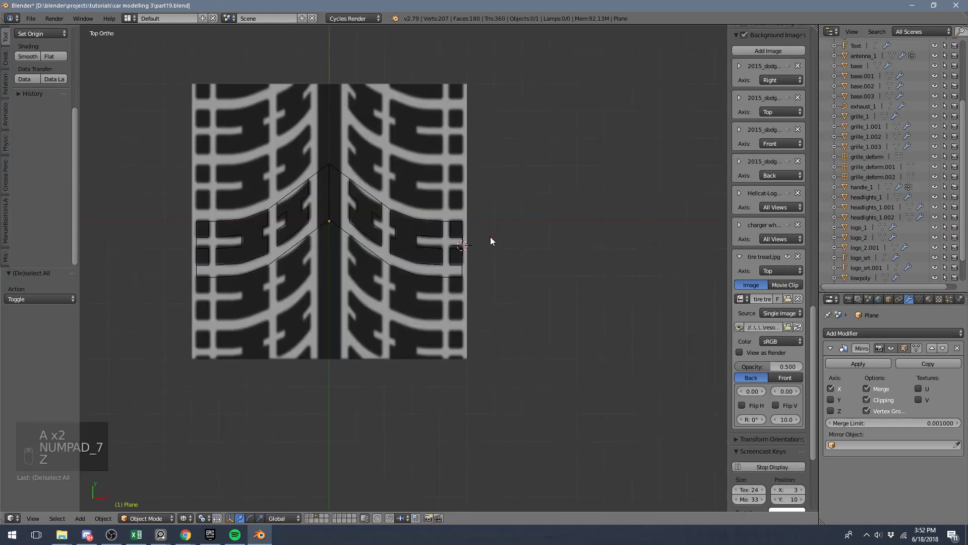
pyautogui.press('Tab')
pyautogui.press('z')
pyautogui.press('KP_1')
pyautogui.middleClick(513, 278)
pyautogui.rightClick(451, 328)
pyautogui.moveTo(452, 328); pyautogui.dragTo(478, 407)
# In Front Ortho, extrude the strip's outer edge downward twice to start the sidewall
pyautogui.press('z')
pyautogui.press('z')
pyautogui.press('a')
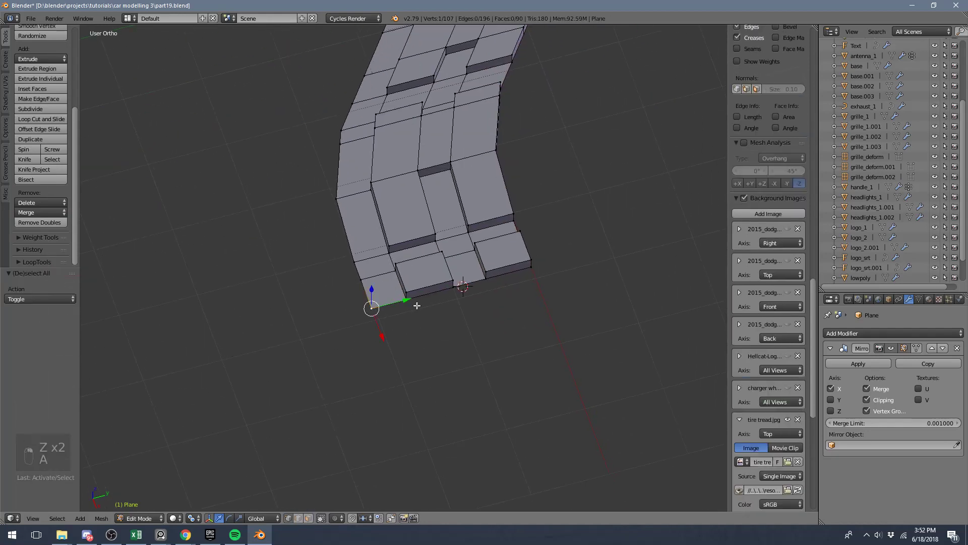
pyautogui.press('KP_3')
pyautogui.middleClick(528, 262)
pyautogui.press('KP_1')
pyautogui.press('z')
pyautogui.press('e')
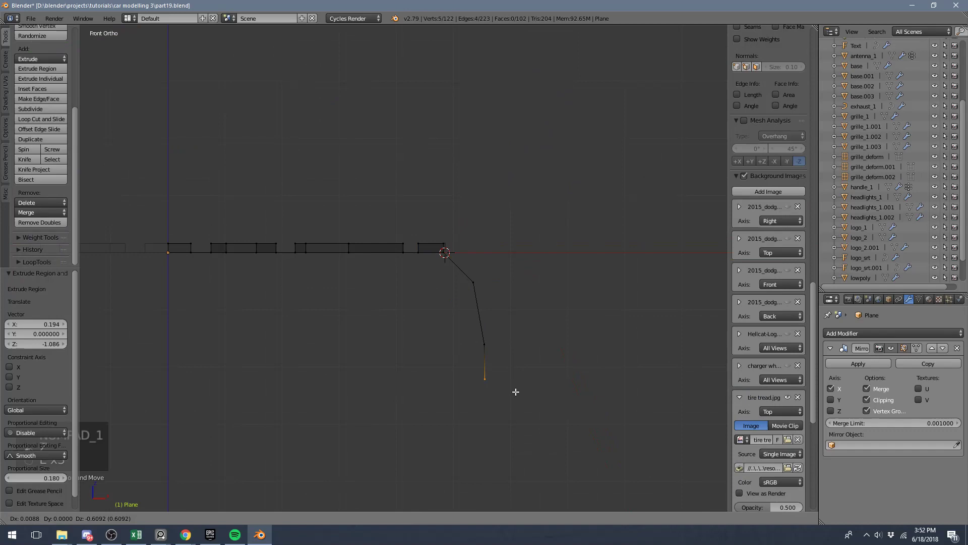
pyautogui.press('e')
pyautogui.press('Tab')
pyautogui.press('Tab')
pyautogui.press('e')
pyautogui.press('Tab')
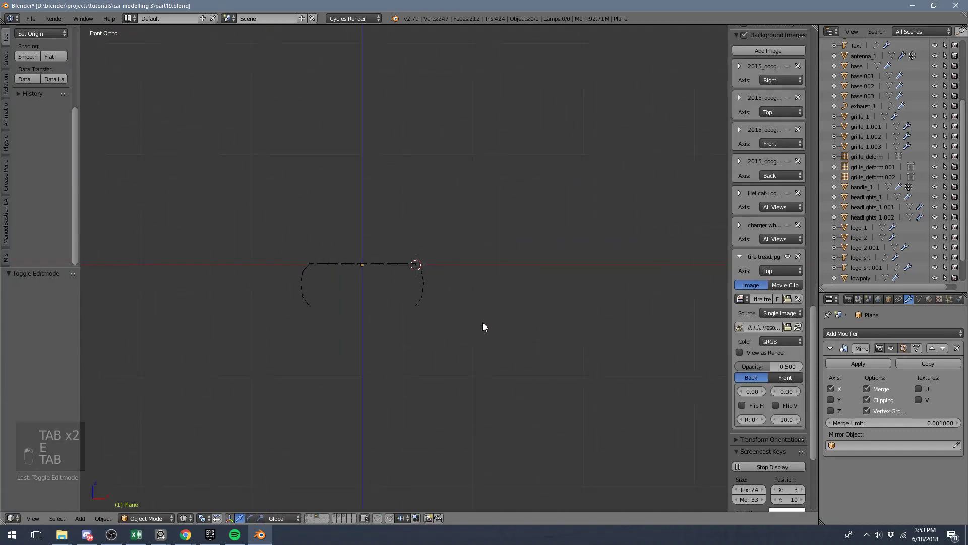
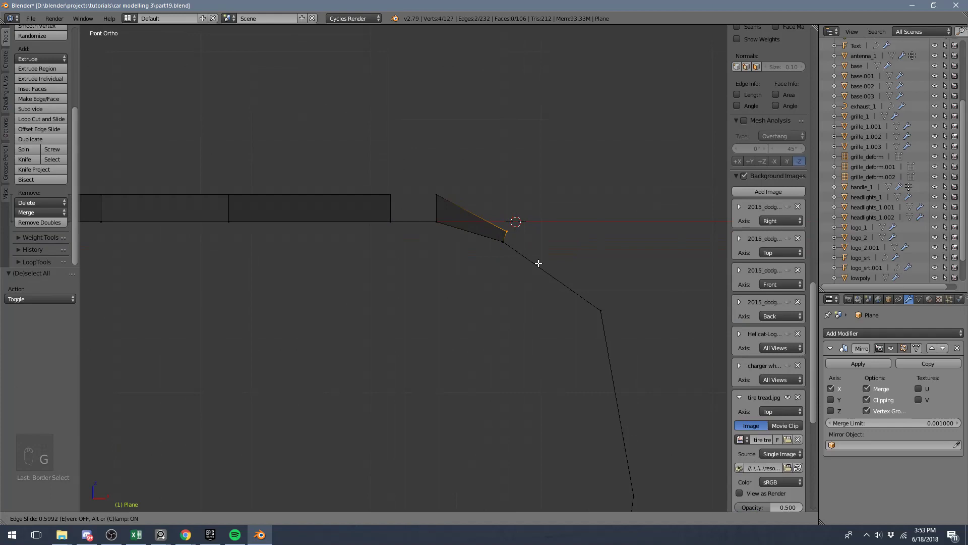
# After checking the shape, move the sidewall vertices further down along Z
pyautogui.press('Tab')
pyautogui.press('z')
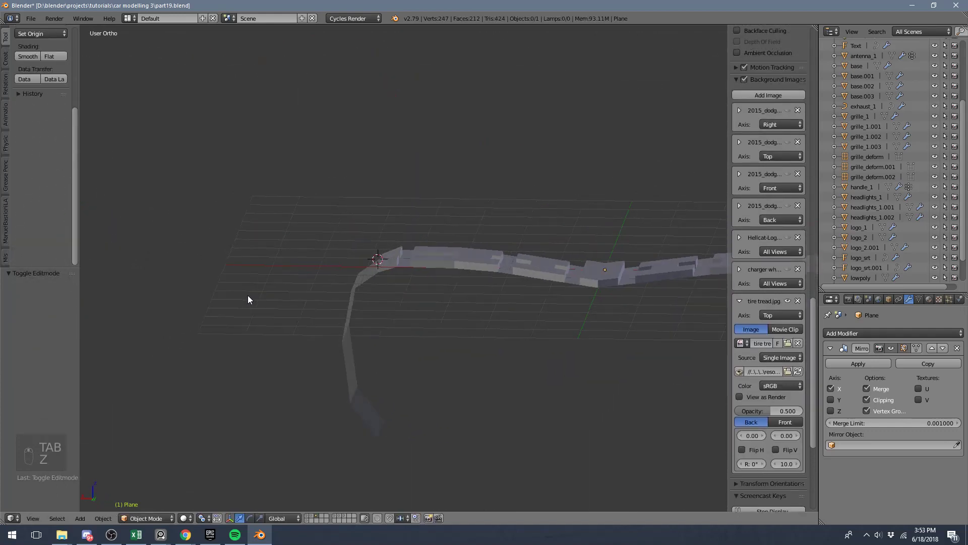
pyautogui.press('KP_1')
pyautogui.press('Tab')
pyautogui.press('z')
pyautogui.press('a')
pyautogui.press('b')
pyautogui.press('g')
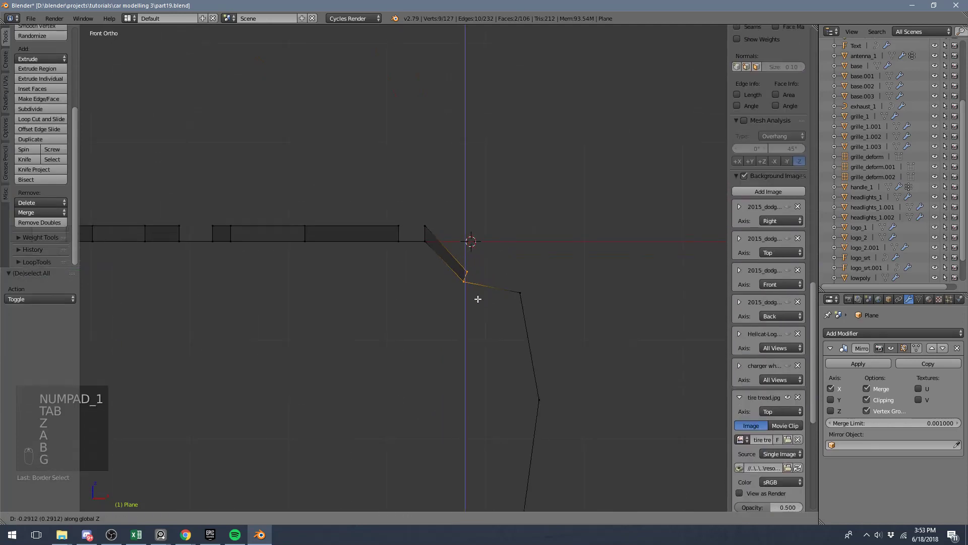
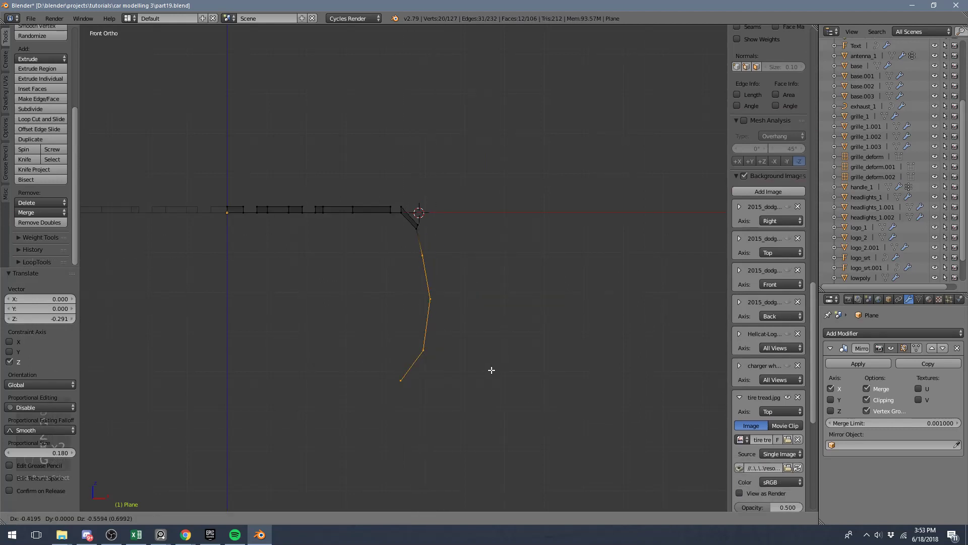
pyautogui.press('b')
pyautogui.press('Tab')
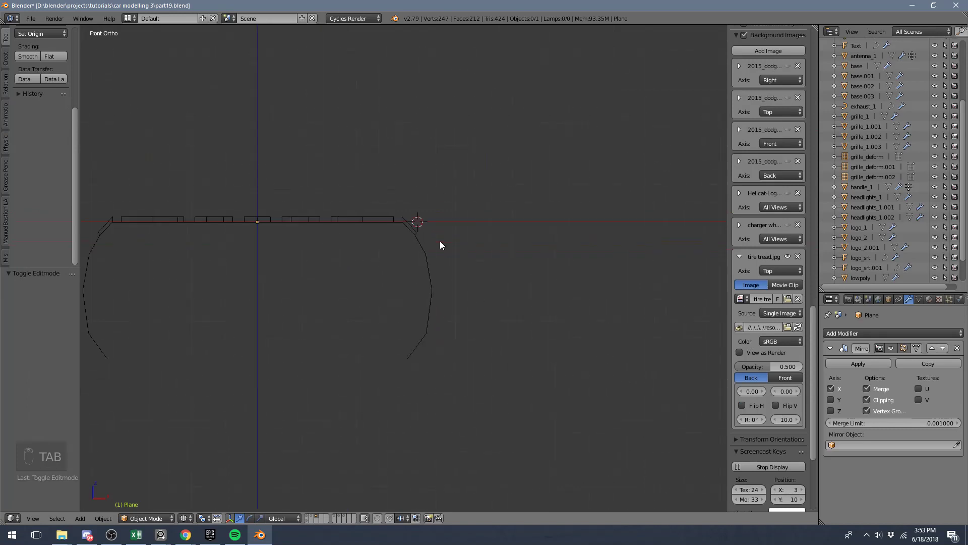
pyautogui.press('Tab')
# Select the shoulder corner vertices with a box and nudge them into the curve
pyautogui.press('z')
pyautogui.press('z')
pyautogui.press('a')
pyautogui.press('b')
pyautogui.press('g')
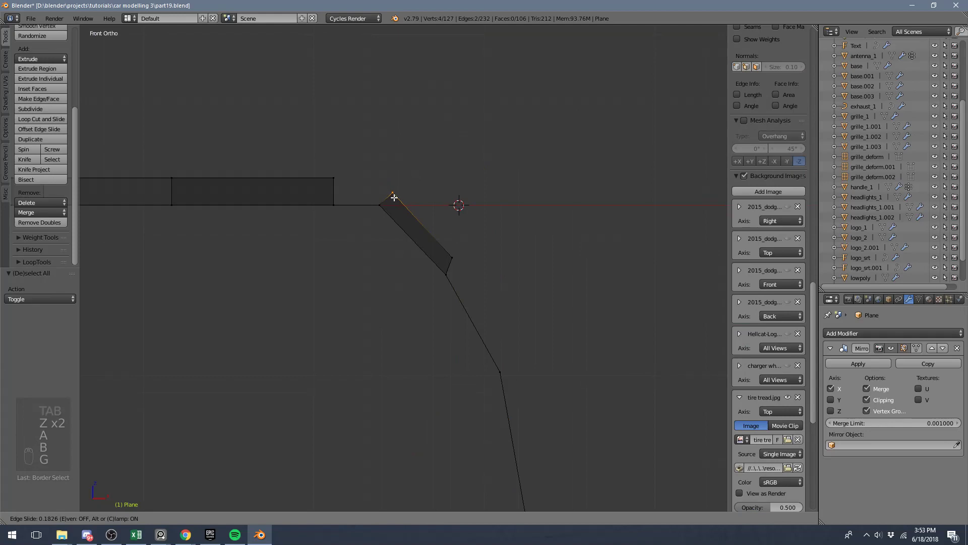
pyautogui.moveTo(404, 205); pyautogui.dragTo(362, 221)
pyautogui.press('Tab')
pyautogui.press('z')
pyautogui.press('z')
pyautogui.press('Tab')
# Edge-slide the shoulder edge in along the top surface, then view the curved piece
pyautogui.press('z')
pyautogui.press('a')
pyautogui.press('z')
pyautogui.press('b')
pyautogui.press('g')
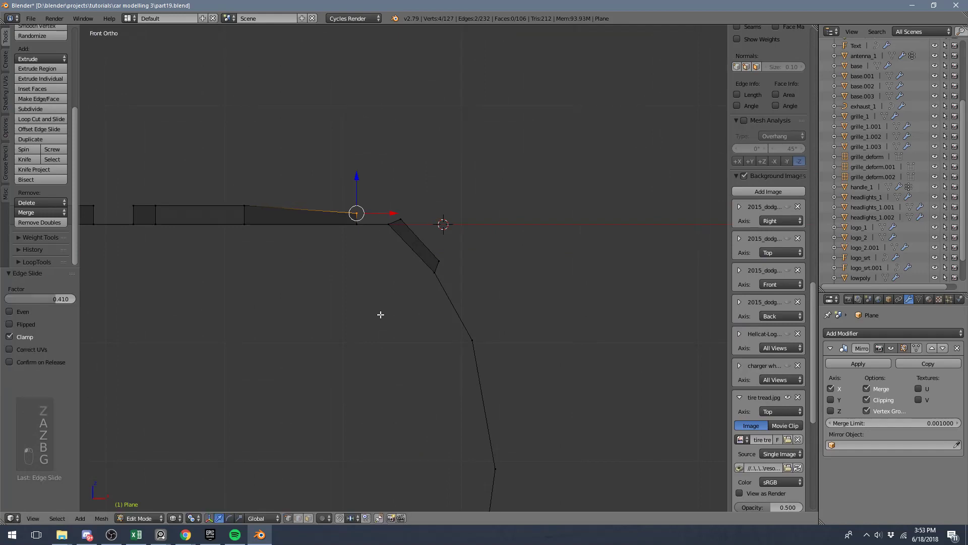
pyautogui.press('a')
pyautogui.press('b')
pyautogui.click(409, 225)
pyautogui.press('g')
pyautogui.press('Tab')
pyautogui.press('z')
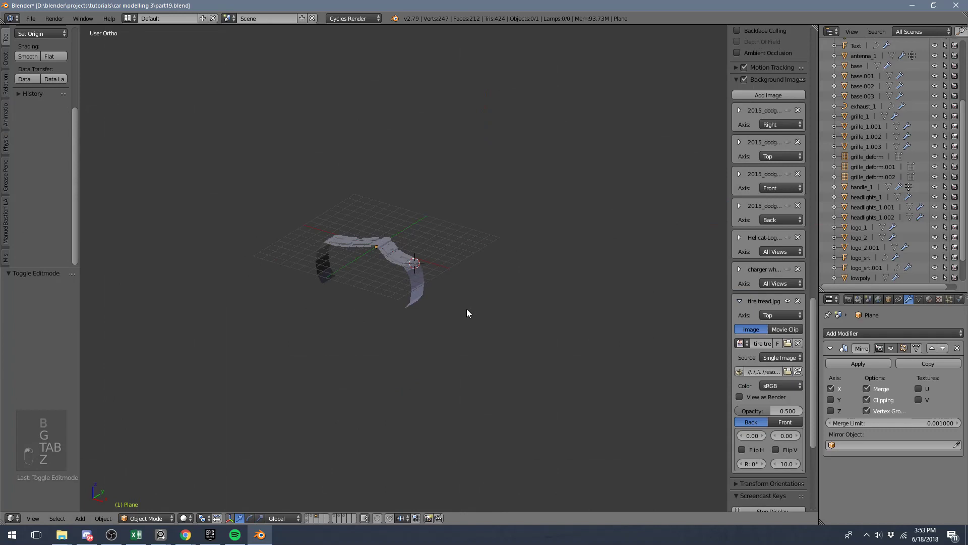
# Apply the Mirror, add an Array modifier and offset the copy along the tread
pyautogui.press('KP_3')
pyautogui.press('shift+c')
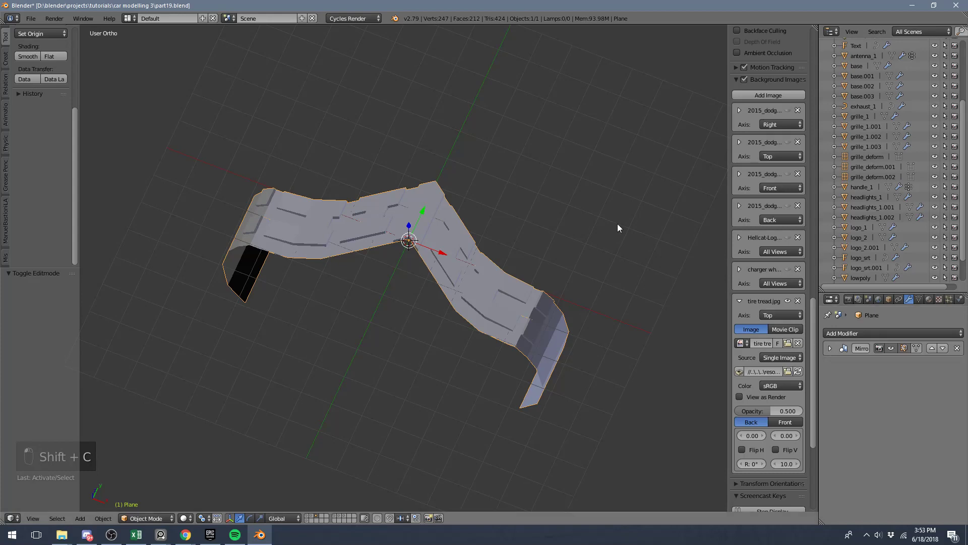
pyautogui.press('KP_3')
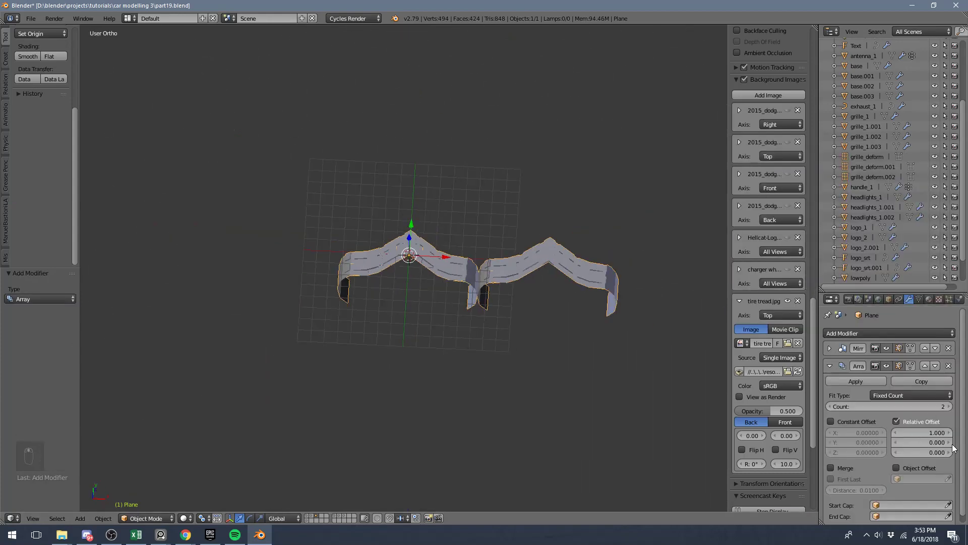
pyautogui.moveTo(927, 434); pyautogui.dragTo(548, 266)
# From top view, set Relative Offset Y to 0.492 so the copies meet at the centre
pyautogui.press('KP_7')
pyautogui.press('z')
pyautogui.press('z')
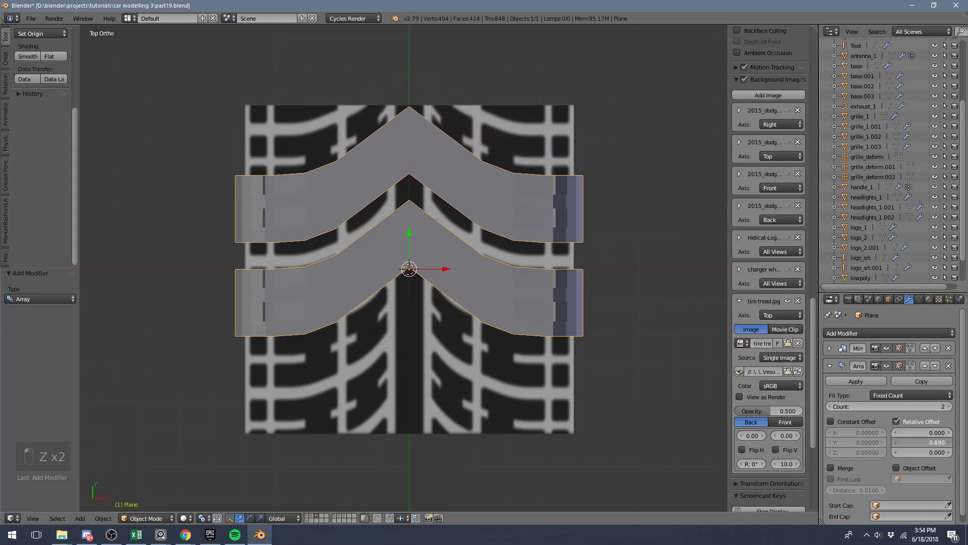
pyautogui.press('z')
pyautogui.press('z')
pyautogui.press('z')
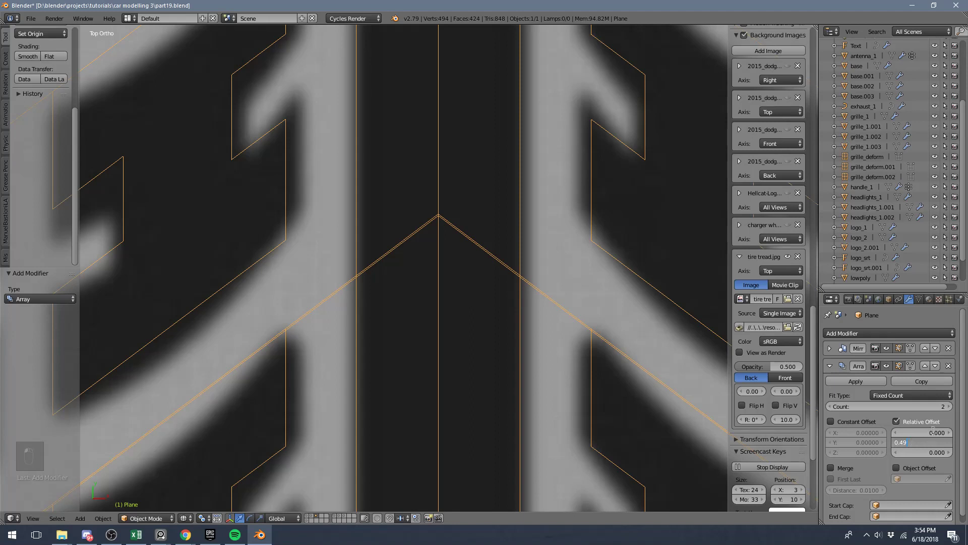
pyautogui.press('BackSpace')
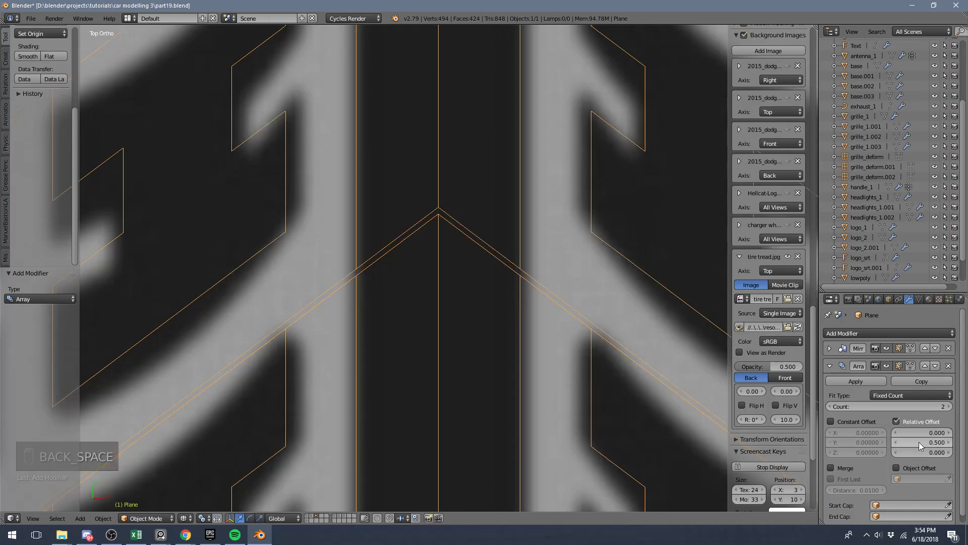
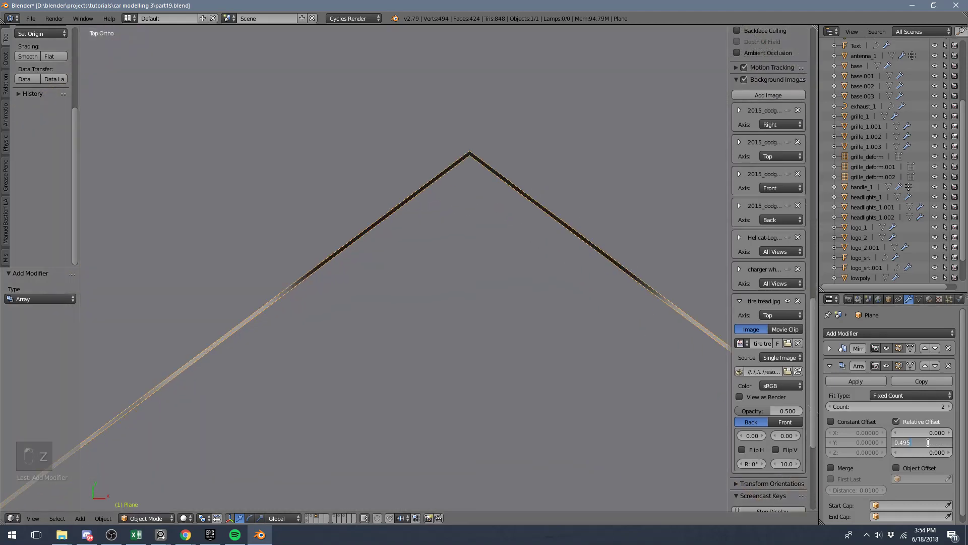
pyautogui.middleClick(932, 446)
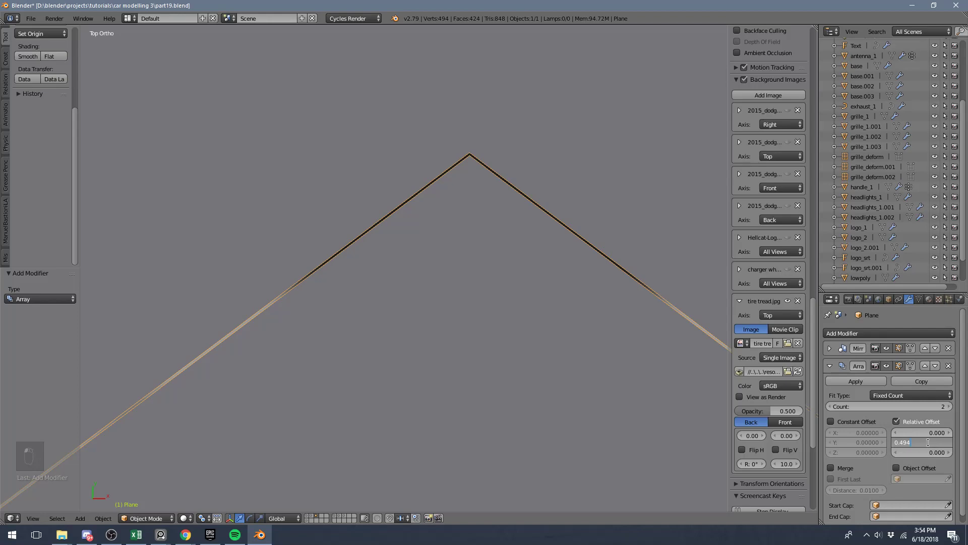
pyautogui.press('z')
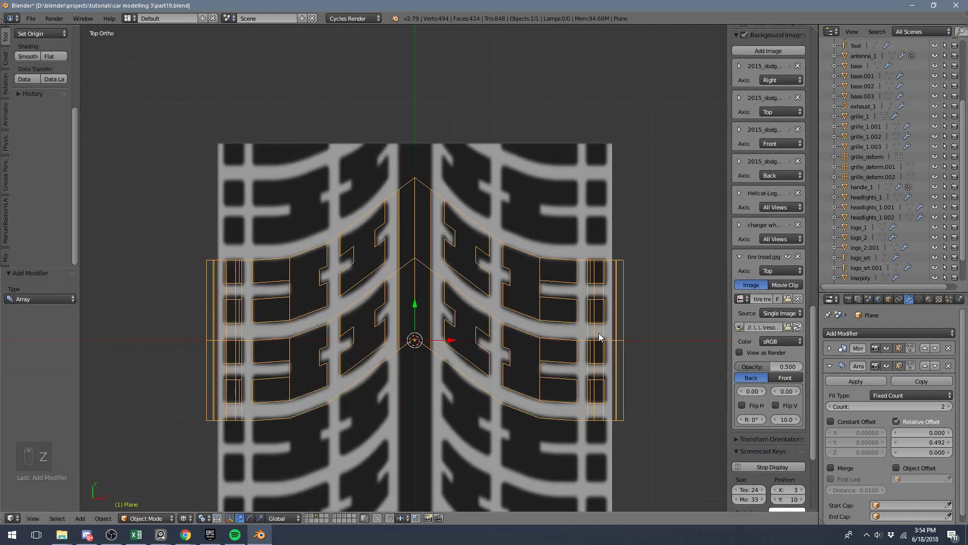
pyautogui.press('z')
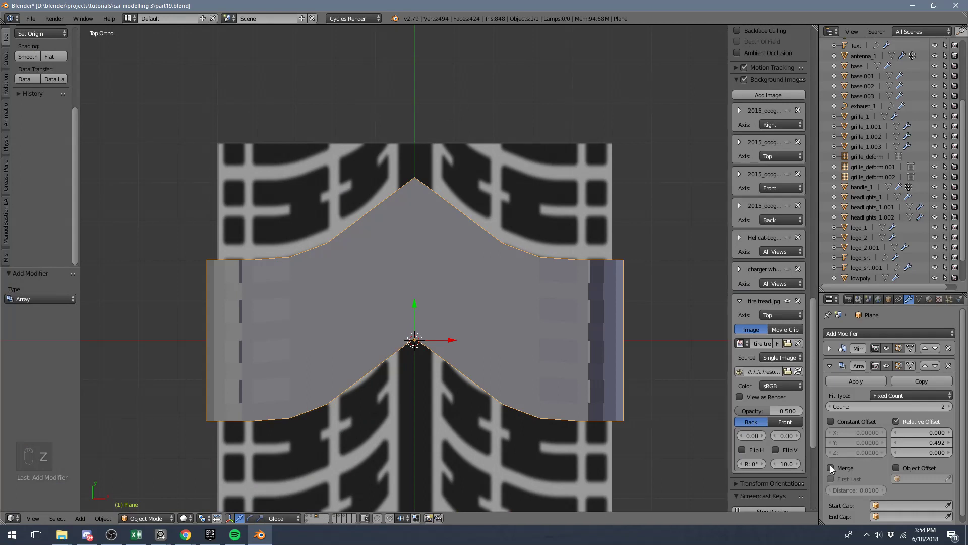
# Enable Merge with First Last on the Array and orbit to check the seam
pyautogui.moveTo(833, 469); pyautogui.dragTo(640, 309)
pyautogui.press('z')
pyautogui.press('z')
pyautogui.middleClick(641, 308)
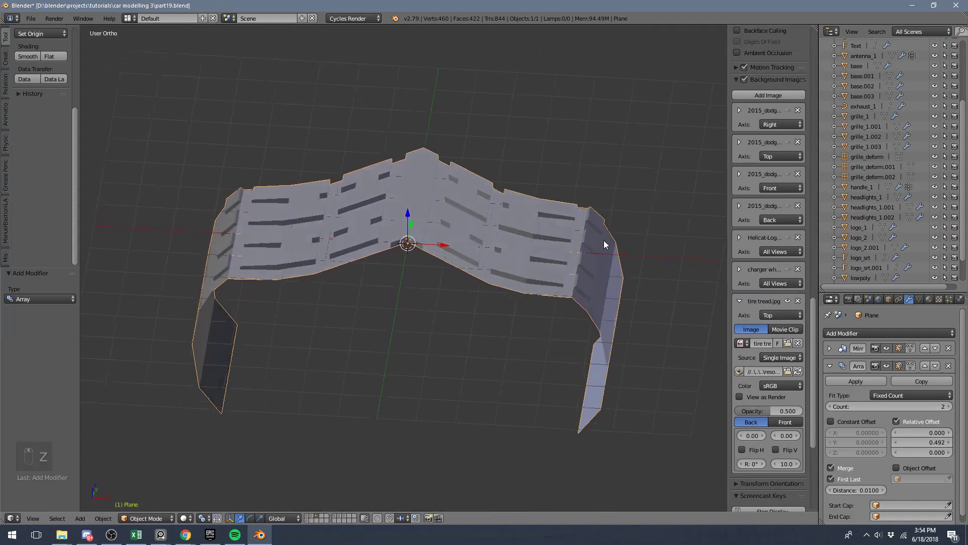
pyautogui.click(833, 369)
# Raise the Array Count to 9, shade the strip smooth and inspect the longer tread
pyautogui.press('KP_3')
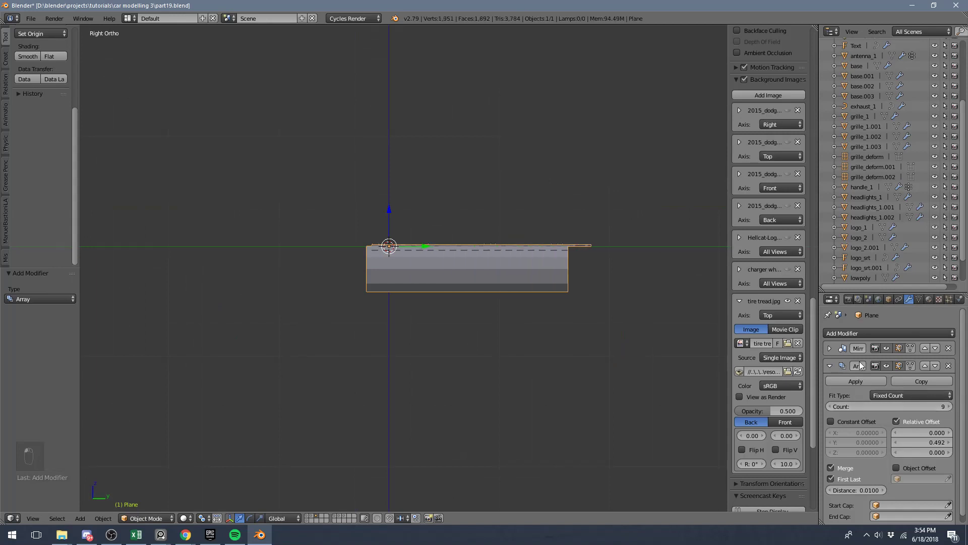
pyautogui.moveTo(522, 269); pyautogui.dragTo(31, 61)
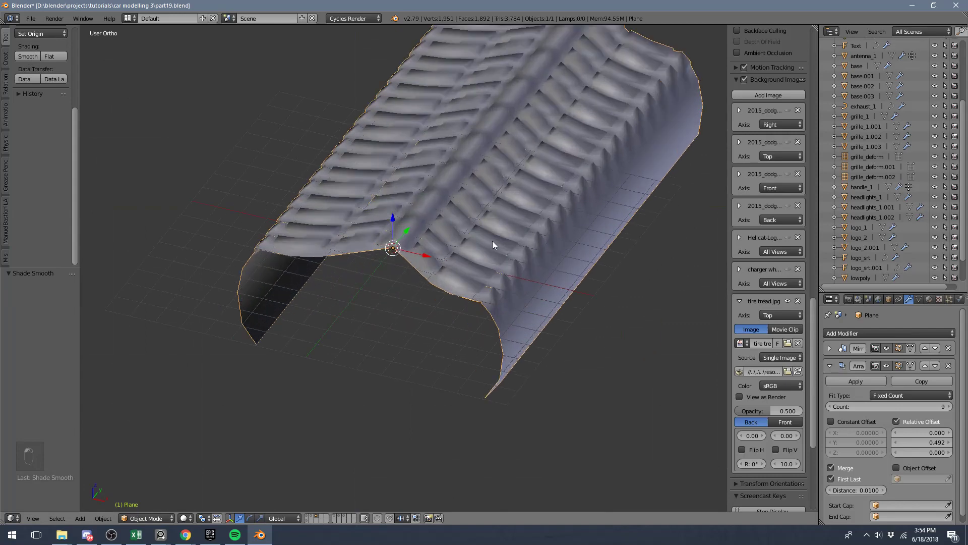
pyautogui.moveTo(390, 254); pyautogui.dragTo(512, 280)
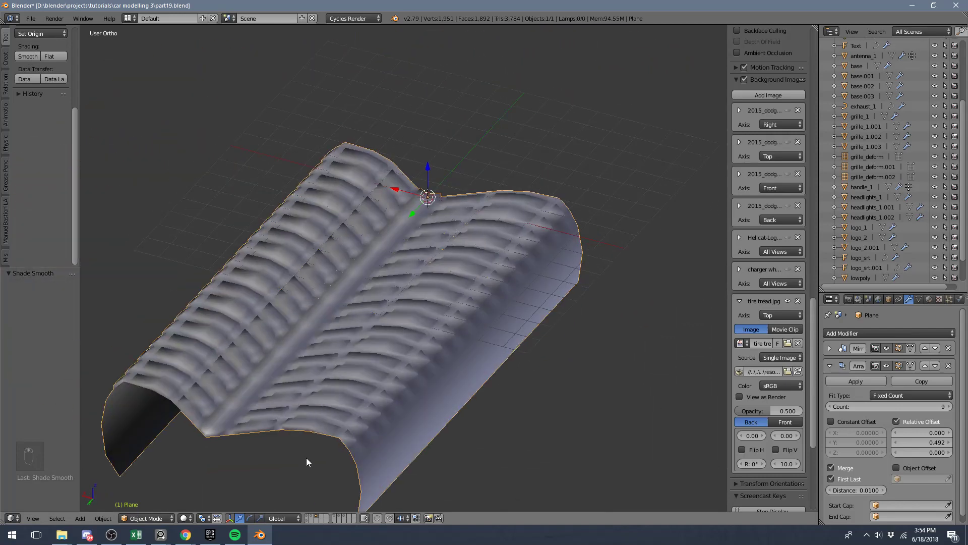
pyautogui.moveTo(834, 367); pyautogui.dragTo(331, 375)
pyautogui.moveTo(893, 435); pyautogui.dragTo(409, 328)
# Test a Subdivision Surface modifier on the strip and then remove it
pyautogui.press('z')
pyautogui.press('z')
pyautogui.press('Tab')
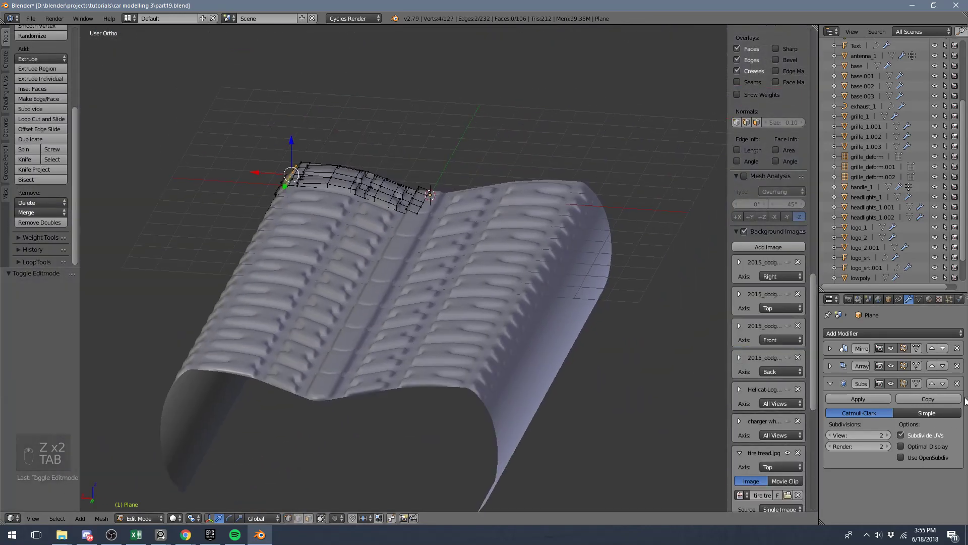
pyautogui.press('z')
pyautogui.moveTo(395, 225); pyautogui.dragTo(454, 132)
pyautogui.press('x')
pyautogui.press('z')
pyautogui.press('Tab')
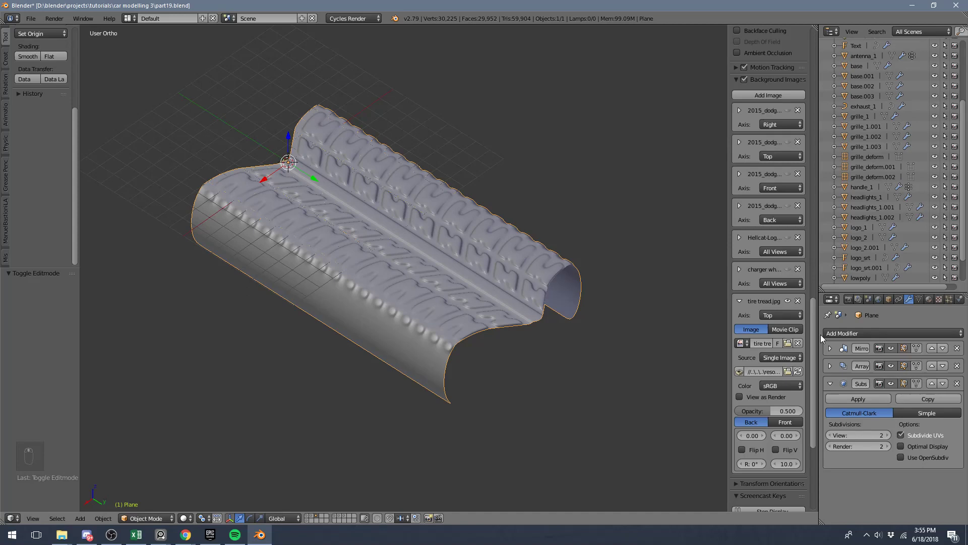
# Add an Edge Split modifier at 30° and switch to Right Ortho wireframe
pyautogui.moveTo(960, 387); pyautogui.dragTo(785, 217)
pyautogui.middleClick(786, 217)
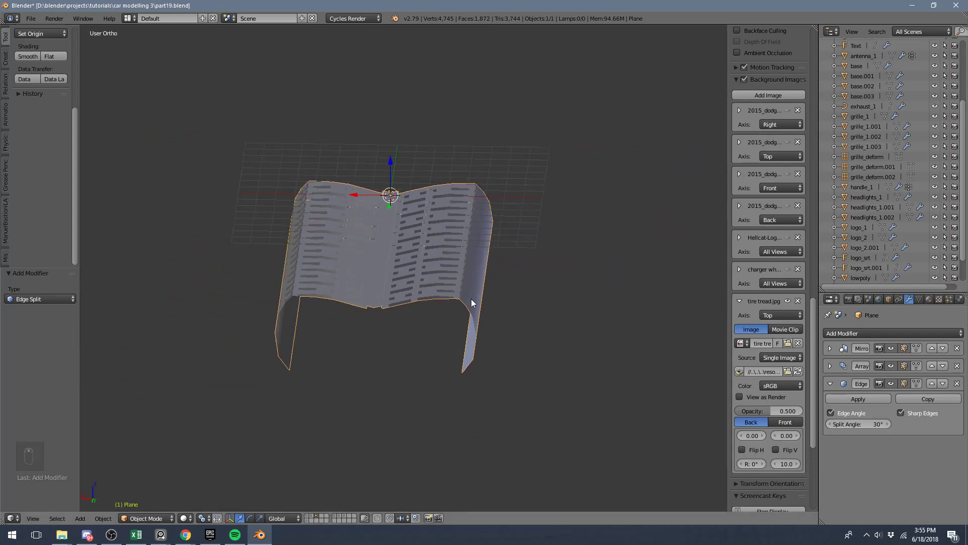
pyautogui.press('KP_7')
pyautogui.press('KP_3')
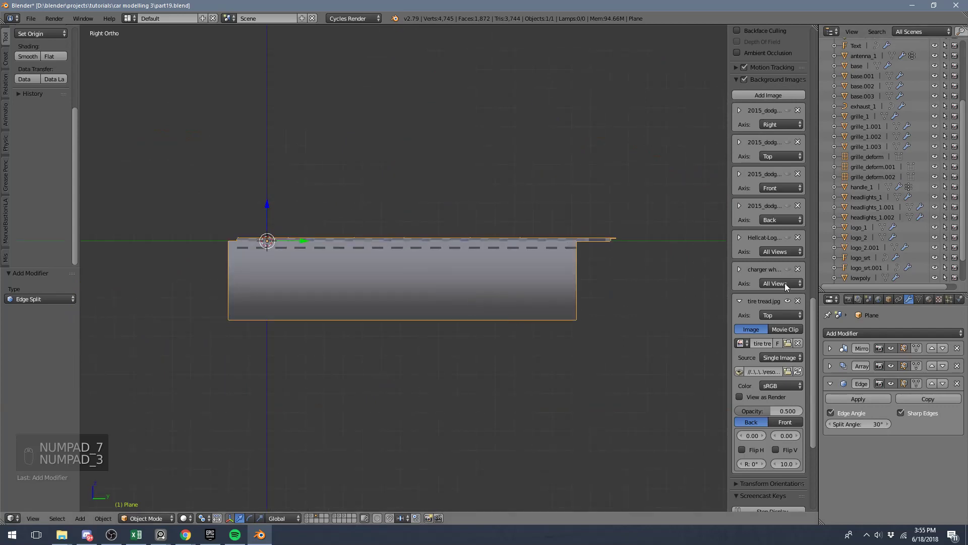
pyautogui.press('z')
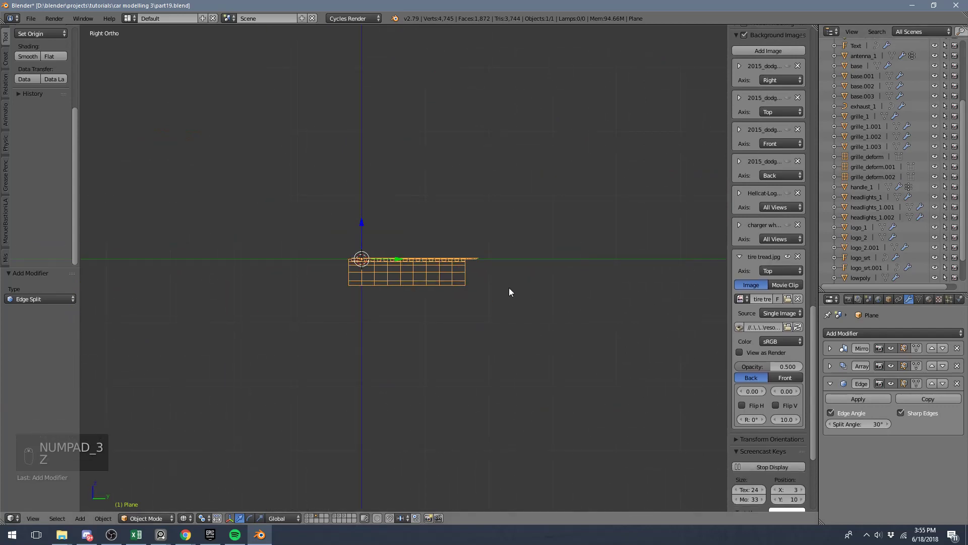
# Add a Bezier circle at the origin, enlarge it and raise the strip's mesh above it
pyautogui.press('shift+a')
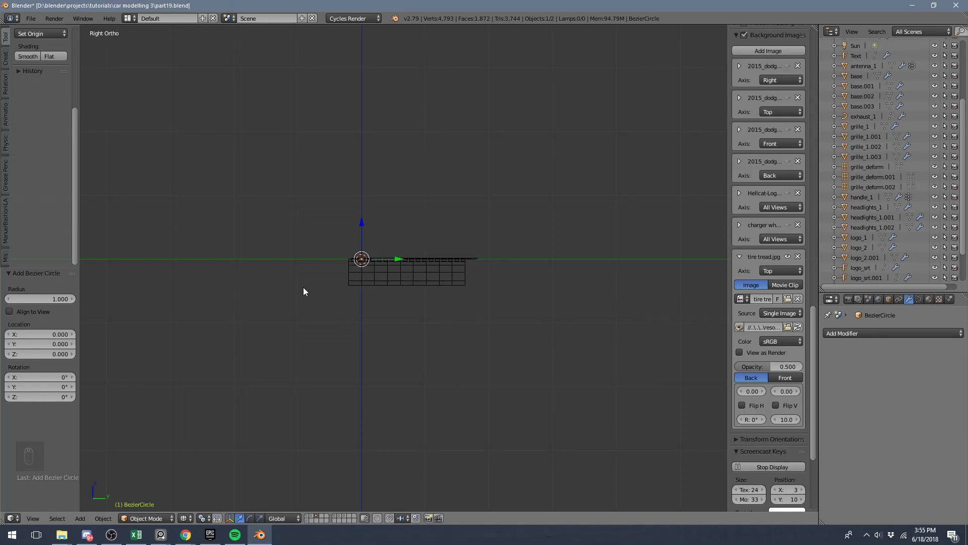
pyautogui.moveTo(22, 315); pyautogui.dragTo(642, 317)
pyautogui.press('s')
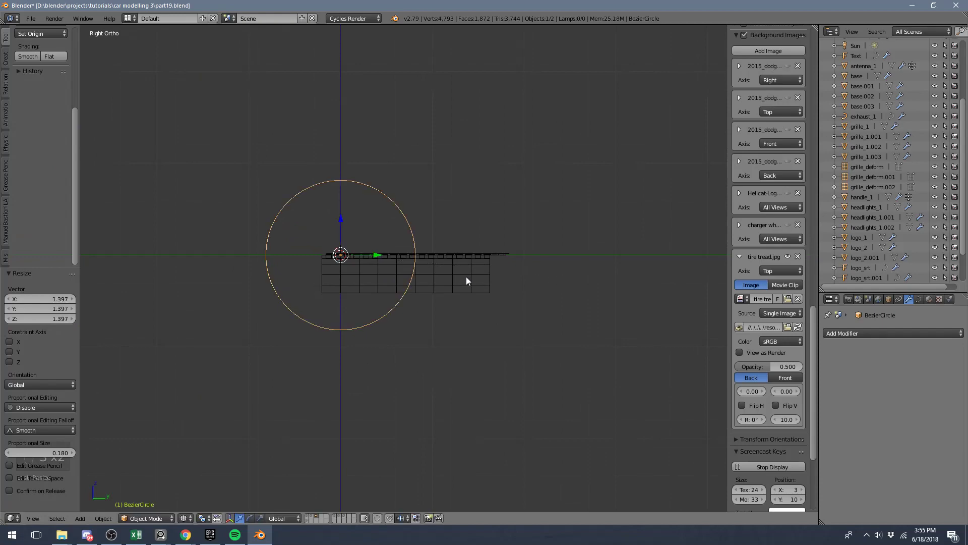
pyautogui.press('s')
pyautogui.press('Tab')
pyautogui.press('a')
pyautogui.press('g')
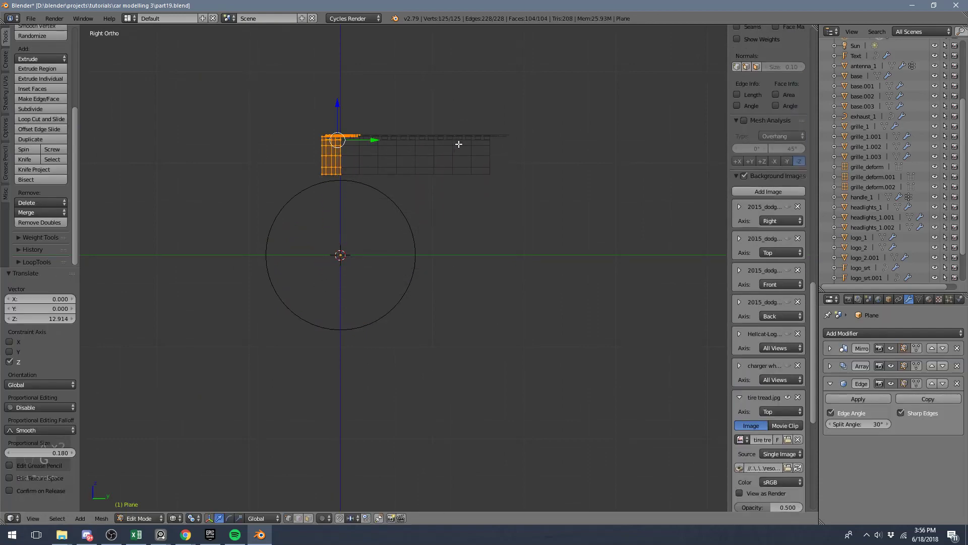
pyautogui.press('Tab')
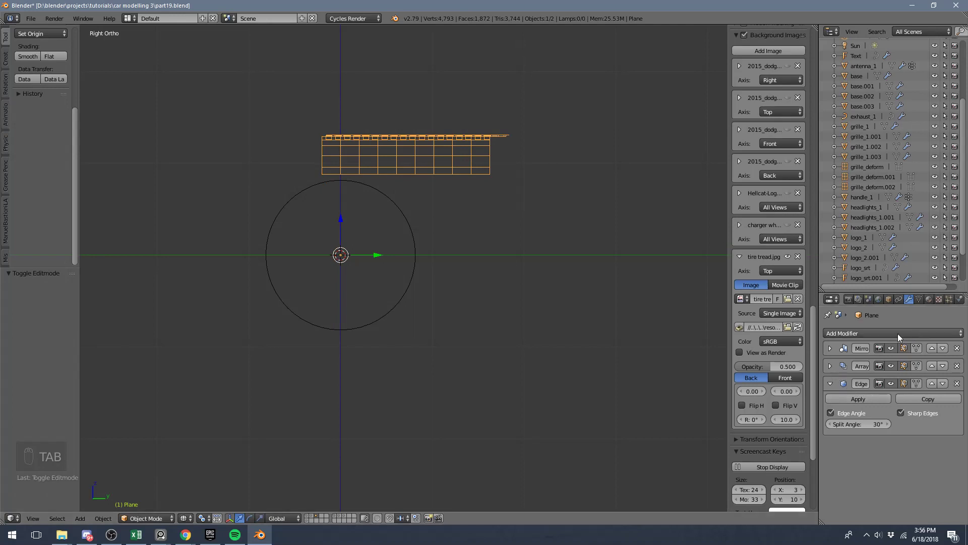
# Add a Curve modifier targeting BezierCircle and resize the circle to bend the strip
pyautogui.moveTo(839, 337); pyautogui.dragTo(843, 193)
pyautogui.moveTo(866, 487); pyautogui.dragTo(330, 294)
pyautogui.press('z')
pyautogui.middleClick(356, 286)
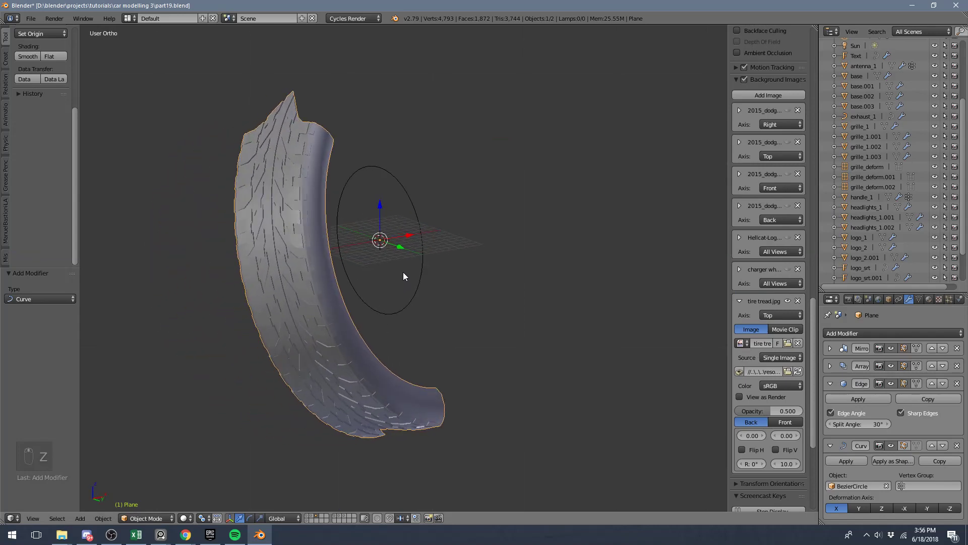
pyautogui.press('KP_3')
pyautogui.press('z')
pyautogui.press('s')
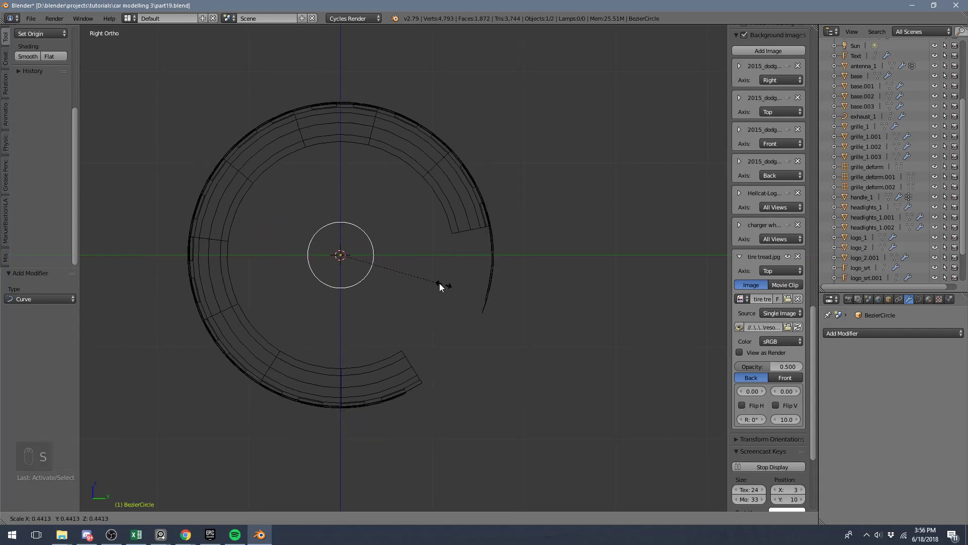
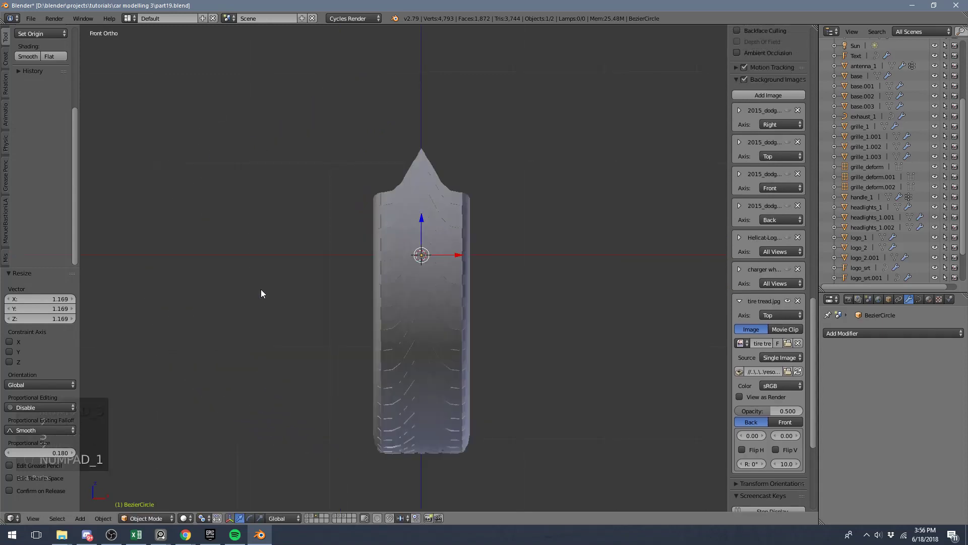
# Raise Array Count to 26 and shrink the circle until the tread ends meet
pyautogui.press('KP_3')
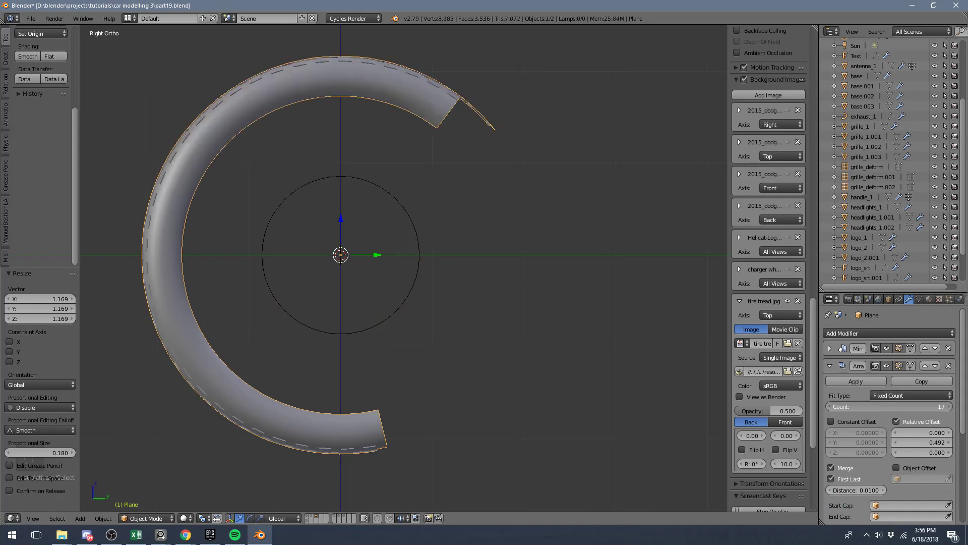
pyautogui.press('z')
pyautogui.press('s')
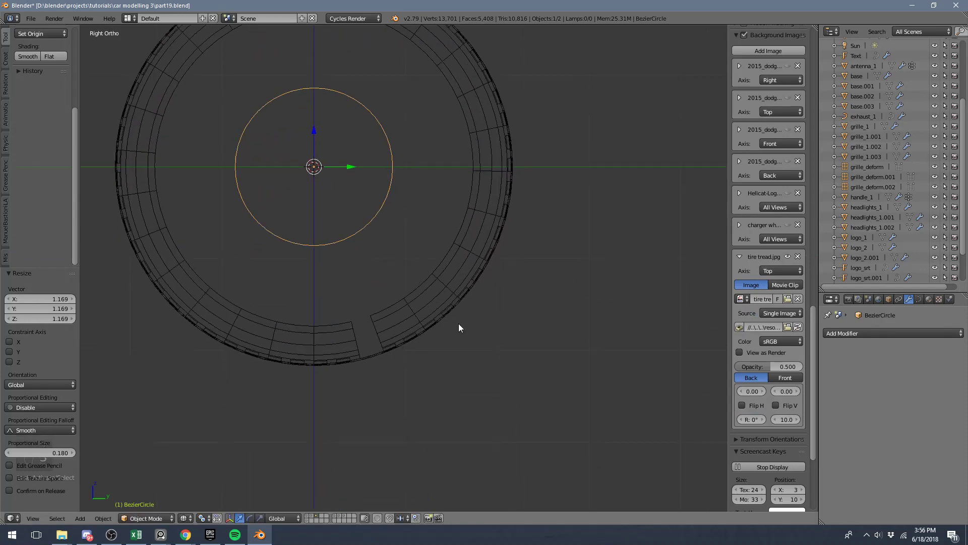
pyautogui.press('s')
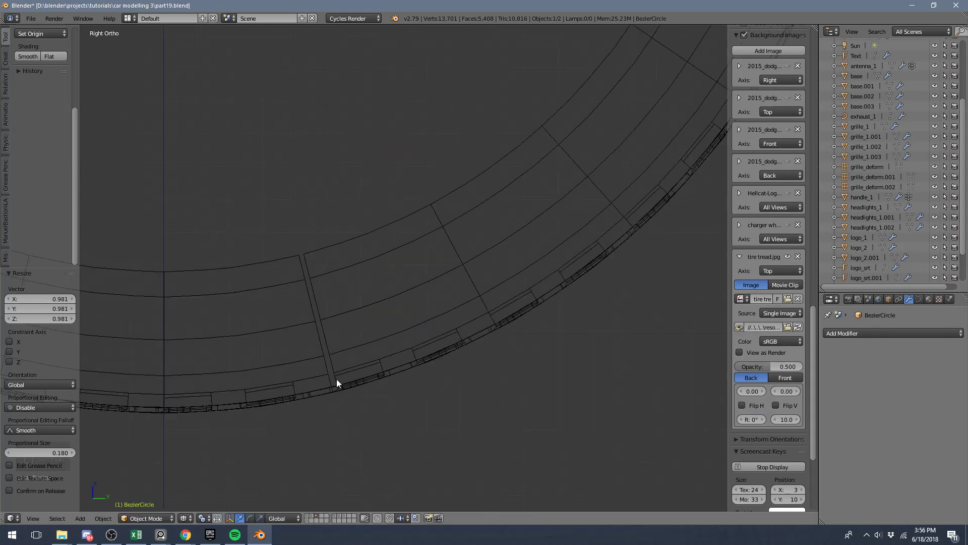
pyautogui.press('s')
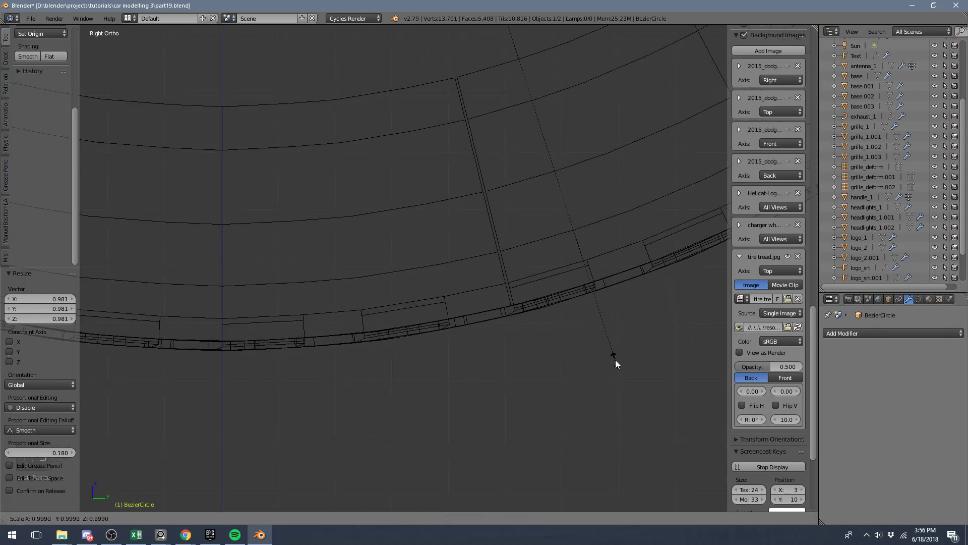
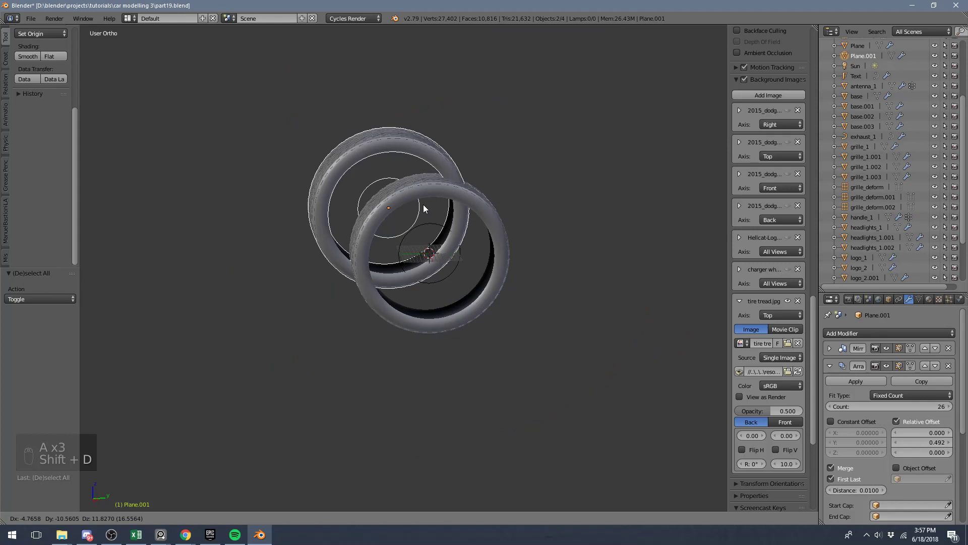
# Keep a backup copy, move Edge Split below Curve, and apply Mirror and Array
pyautogui.press('m')
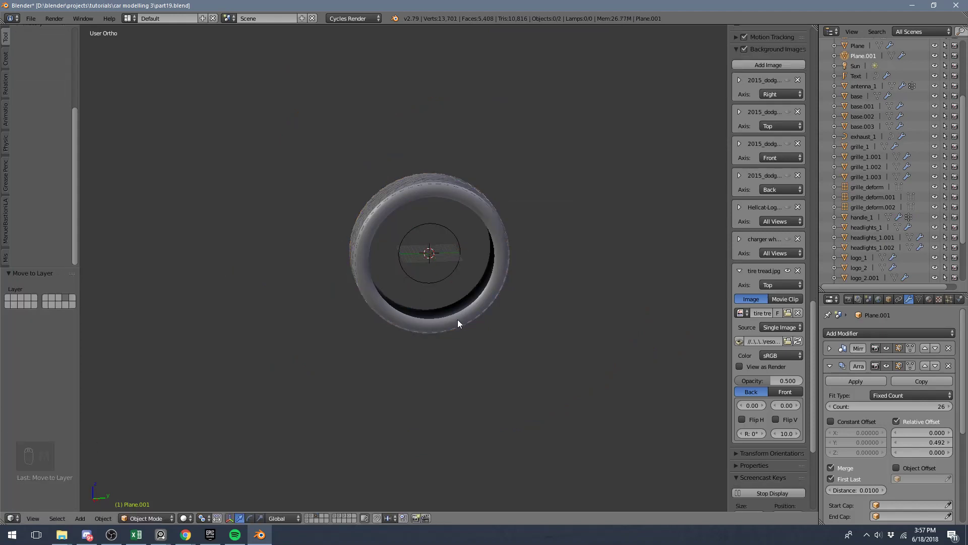
pyautogui.rightClick(834, 357)
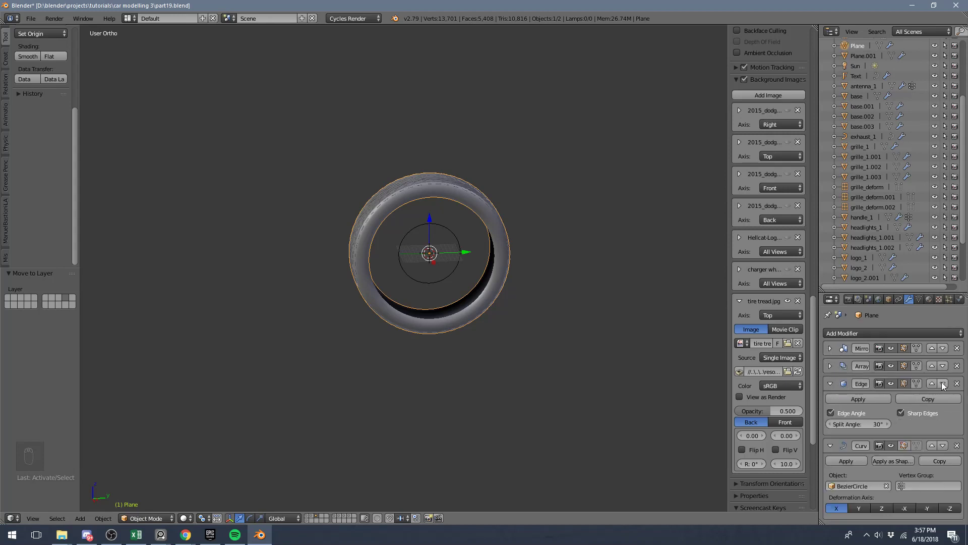
pyautogui.moveTo(834, 389); pyautogui.dragTo(856, 364)
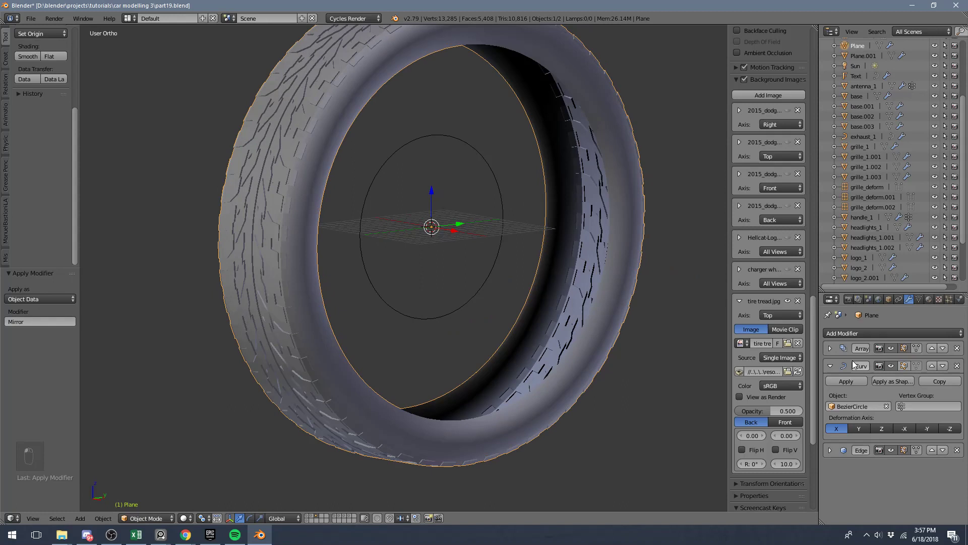
pyautogui.moveTo(834, 351); pyautogui.dragTo(853, 370)
pyautogui.moveTo(853, 369); pyautogui.dragTo(466, 255)
# Check the tire mesh in edit mode, then delete the BezierCircle guide
pyautogui.press('Tab')
pyautogui.press('a')
pyautogui.press('l')
pyautogui.press('a')
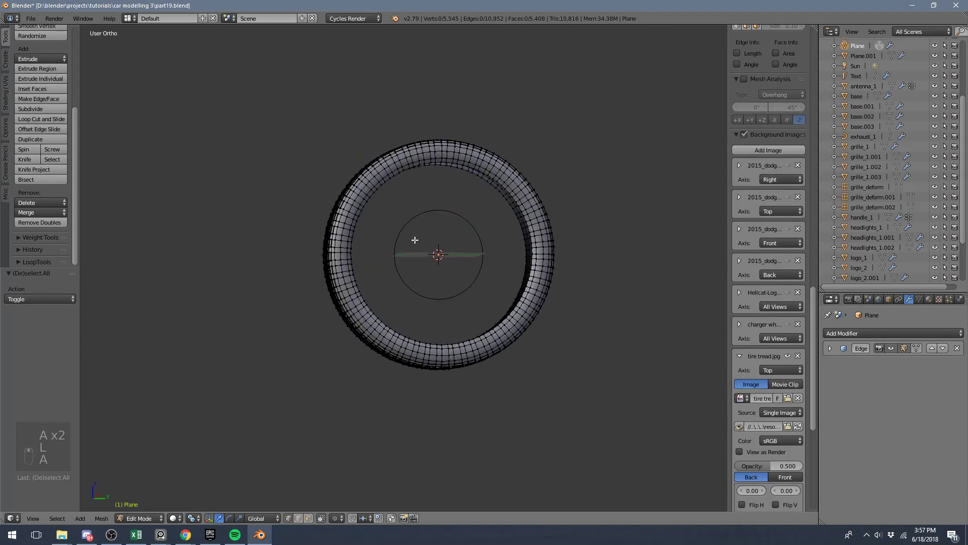
pyautogui.press('KP_3')
pyautogui.press('Tab')
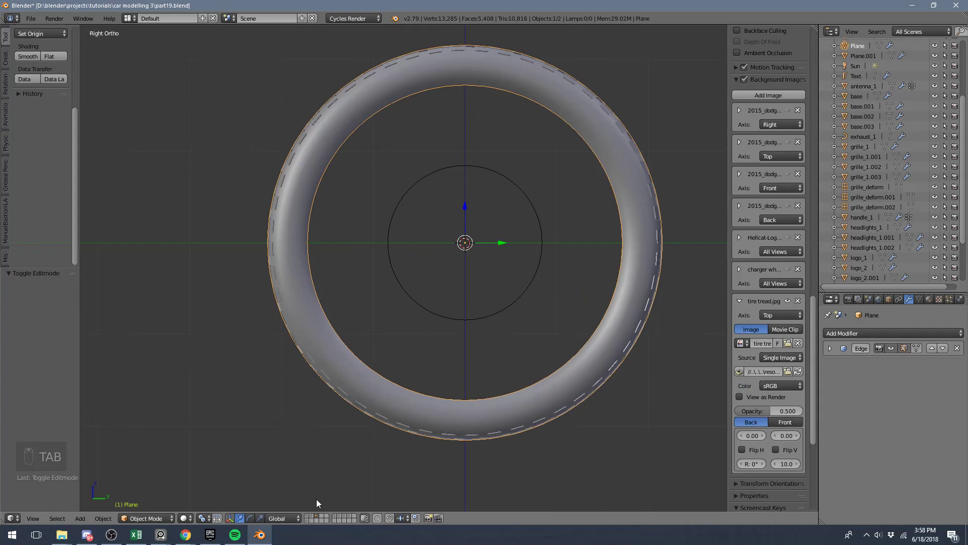
pyautogui.press('Tab')
pyautogui.press('Tab')
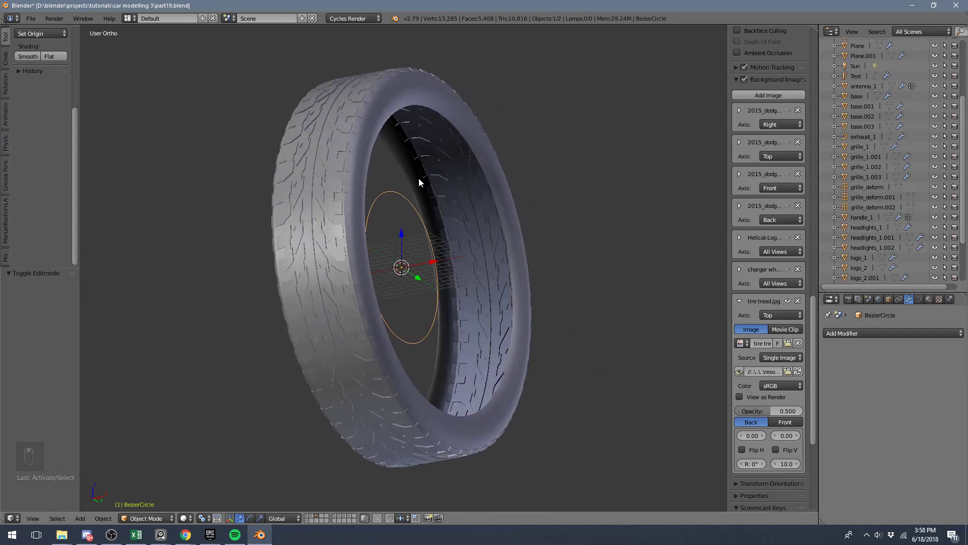
pyautogui.press('x')
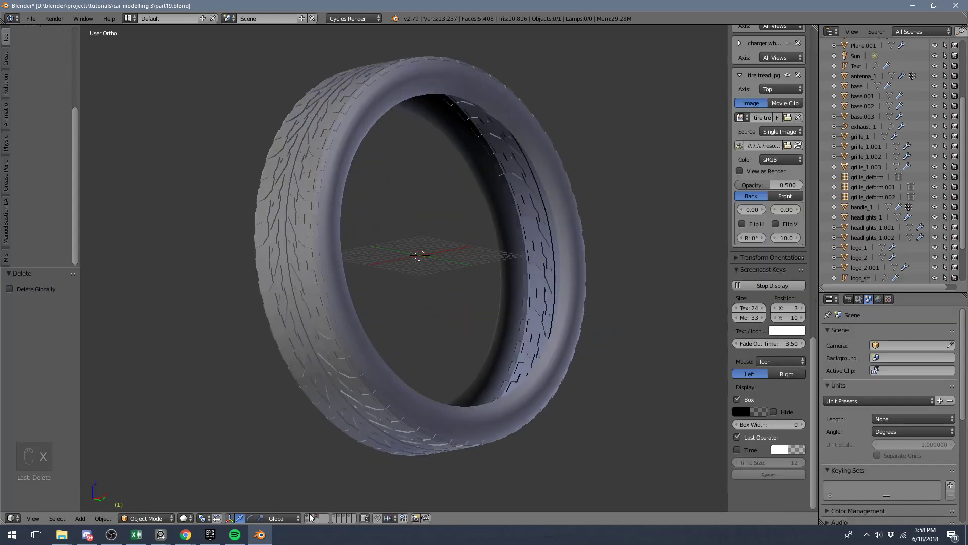
# Scale the tire to 0.022 from side view and move it onto a wheel rim
pyautogui.moveTo(360, 443); pyautogui.dragTo(391, 384)
pyautogui.press('KP_3')
pyautogui.press('s')
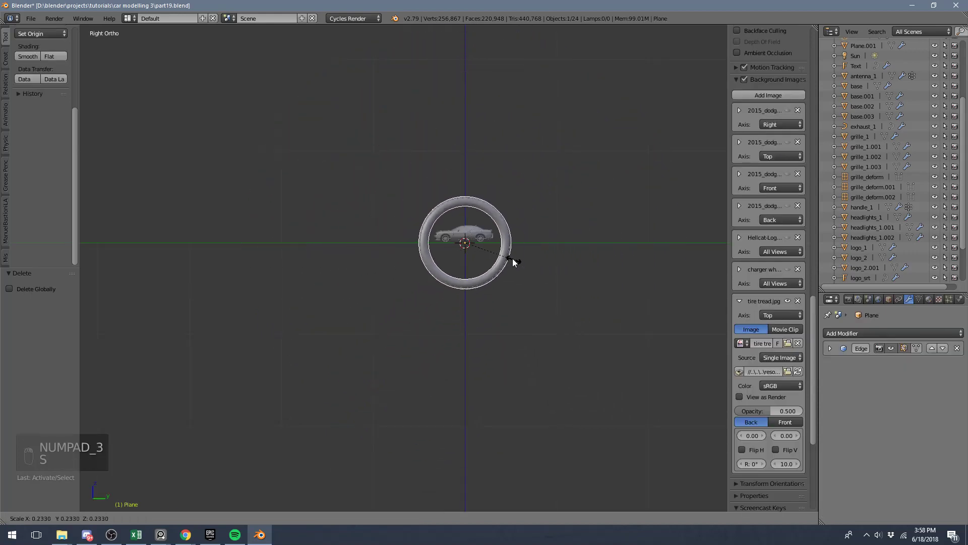
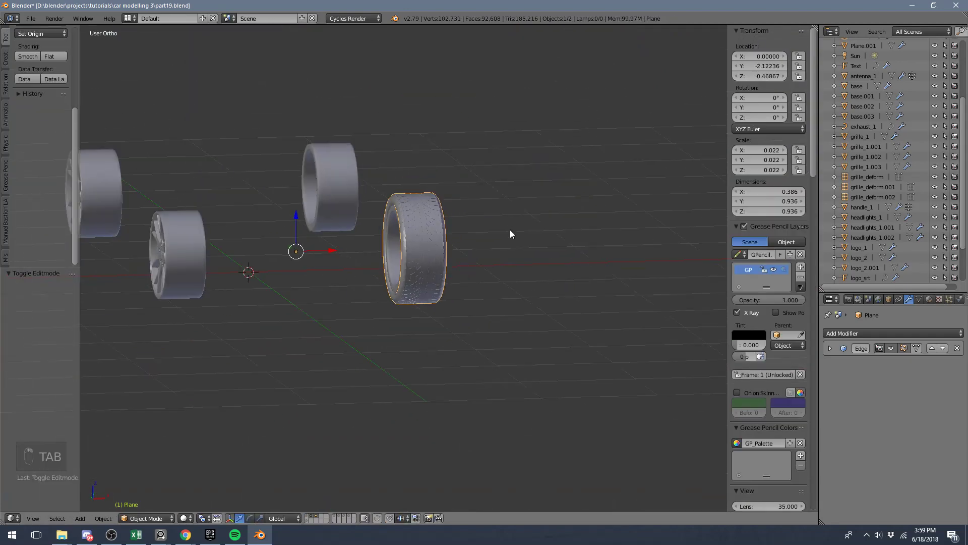
# Add a Mirror modifier on X to copy the tire to the car's other side
pyautogui.moveTo(853, 337); pyautogui.dragTo(353, 239)
pyautogui.moveTo(352, 238); pyautogui.dragTo(484, 239)
pyautogui.middleClick(455, 224)
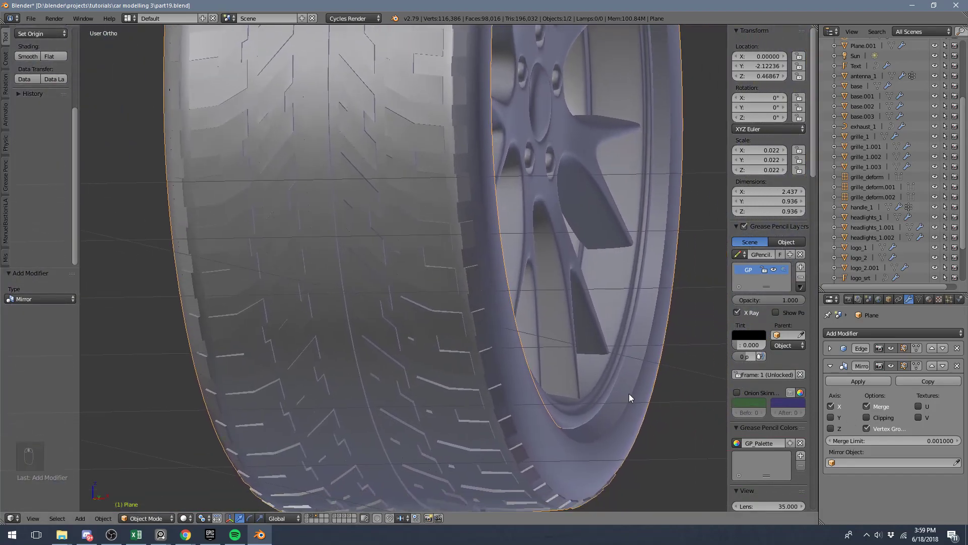
# From side view, scale the tire's vertices to fit the rim and deselect
pyautogui.press('KP_3')
pyautogui.press('Tab')
pyautogui.press('s')
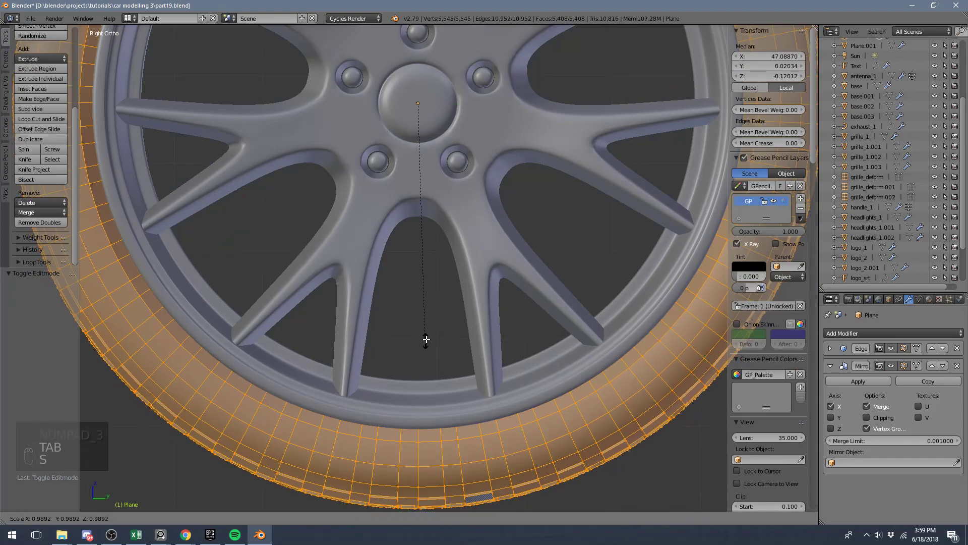
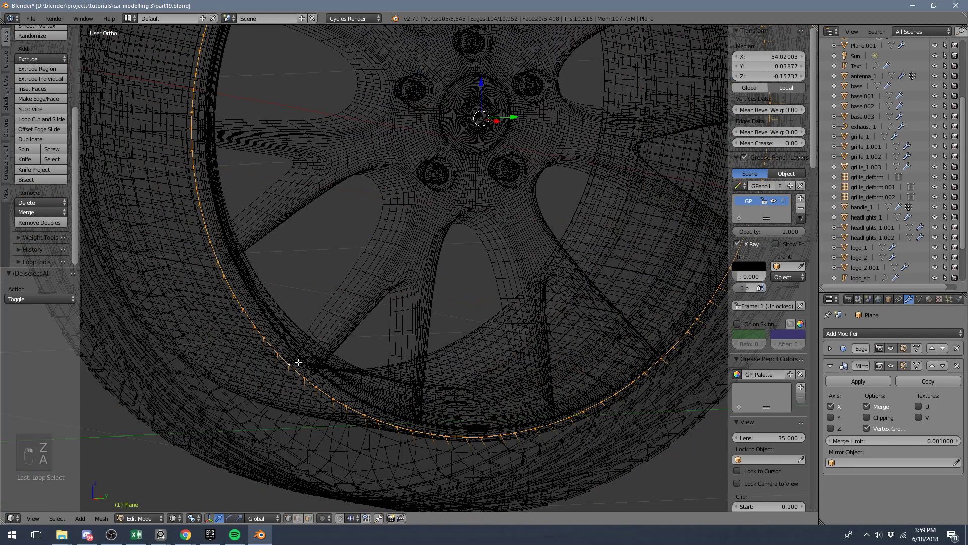
pyautogui.press('z')
pyautogui.moveTo(579, 124); pyautogui.dragTo(588, 122)
pyautogui.press('Tab')
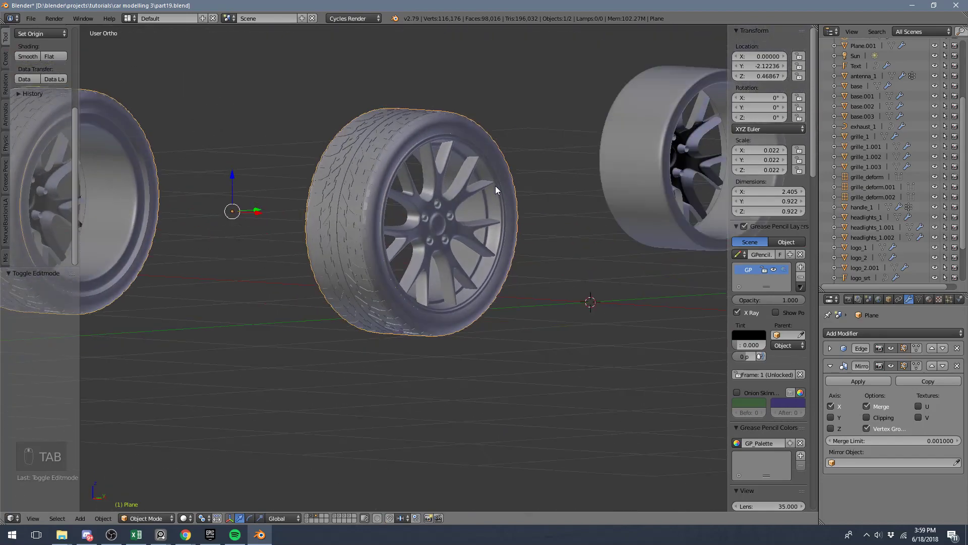
pyautogui.press('a')
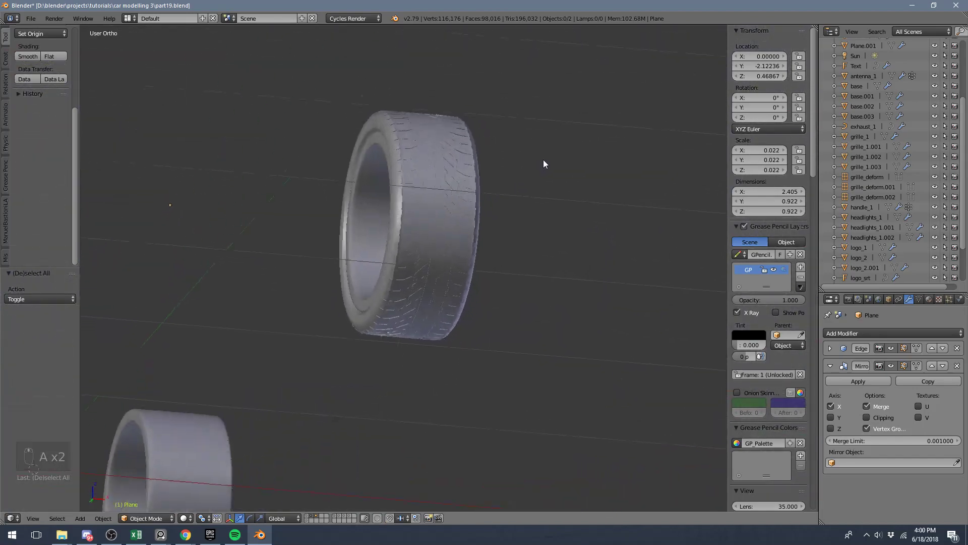
# From front view, adjust the tire vertices in wireframe and leave edit mode
pyautogui.press('Tab')
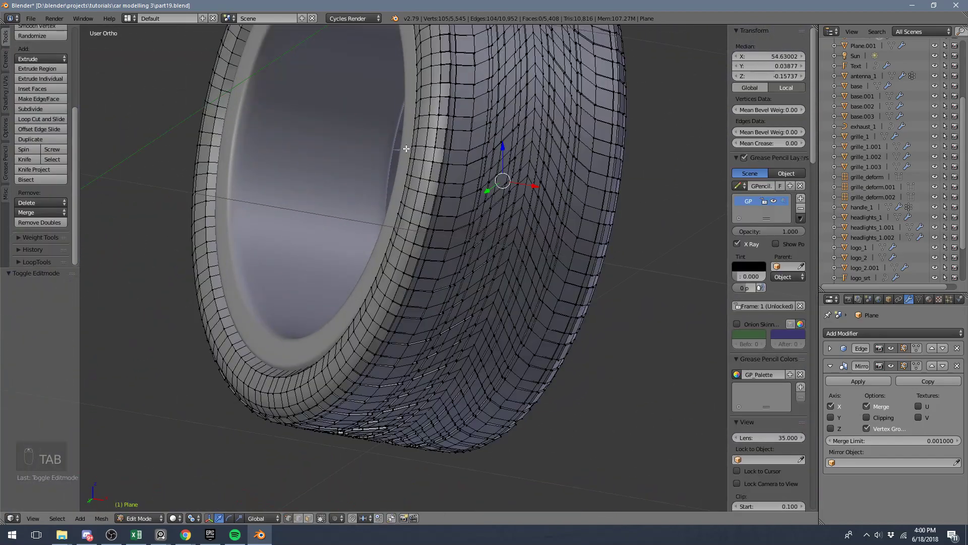
pyautogui.press('KP_3')
pyautogui.press('KP_1')
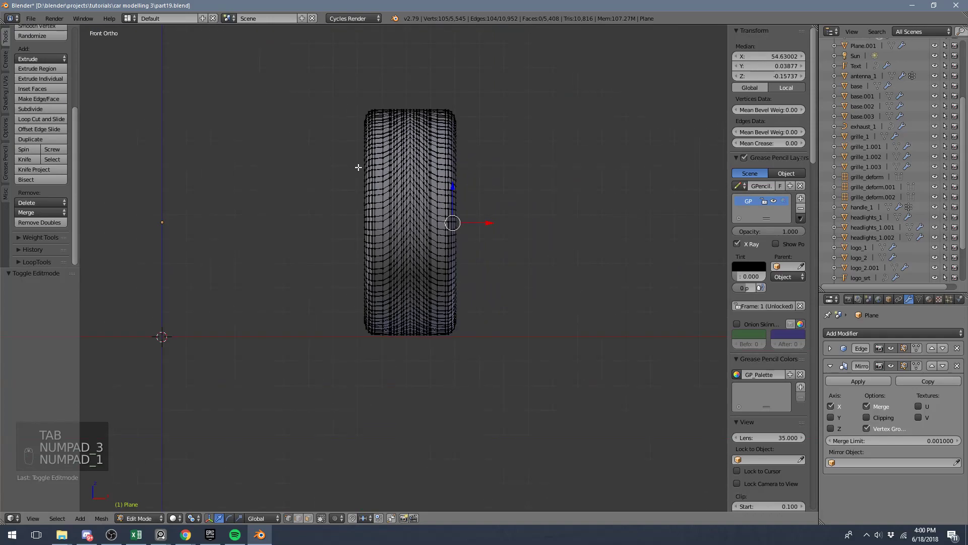
pyautogui.press('z')
pyautogui.press('a')
pyautogui.press('z')
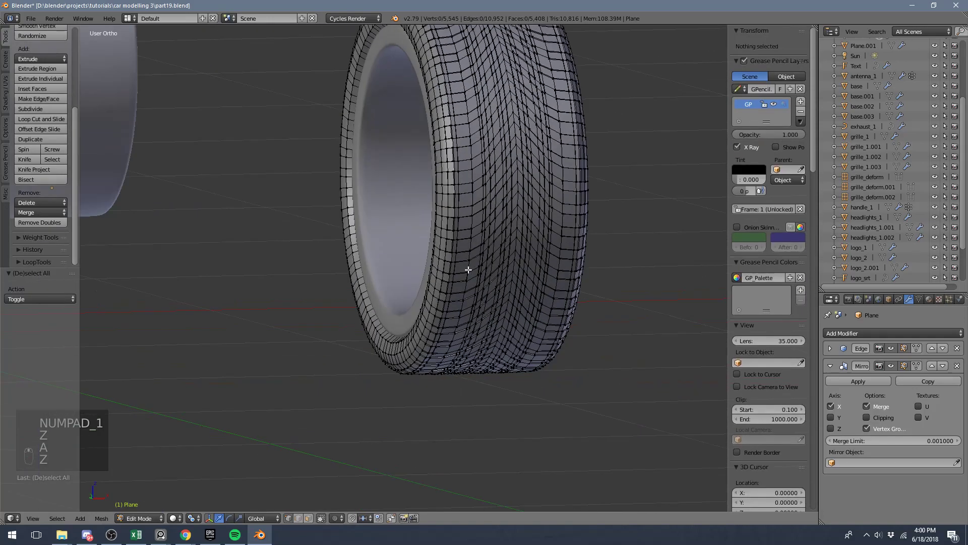
pyautogui.press('Tab')
# Leave mesh editing, select the tire and inspect it close up from the side view
pyautogui.press('a')
pyautogui.press('a')
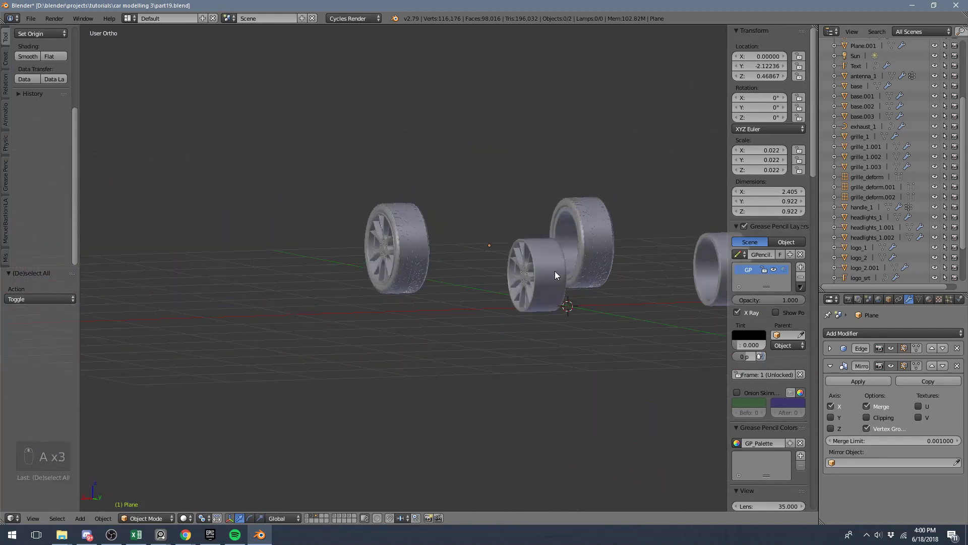
pyautogui.click(431, 230)
pyautogui.press('KP_3')
pyautogui.press('z')
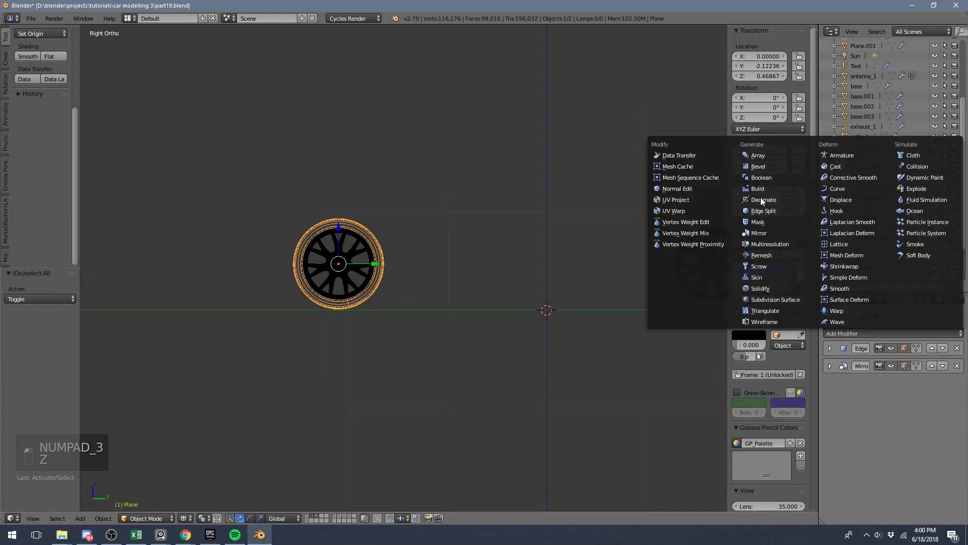
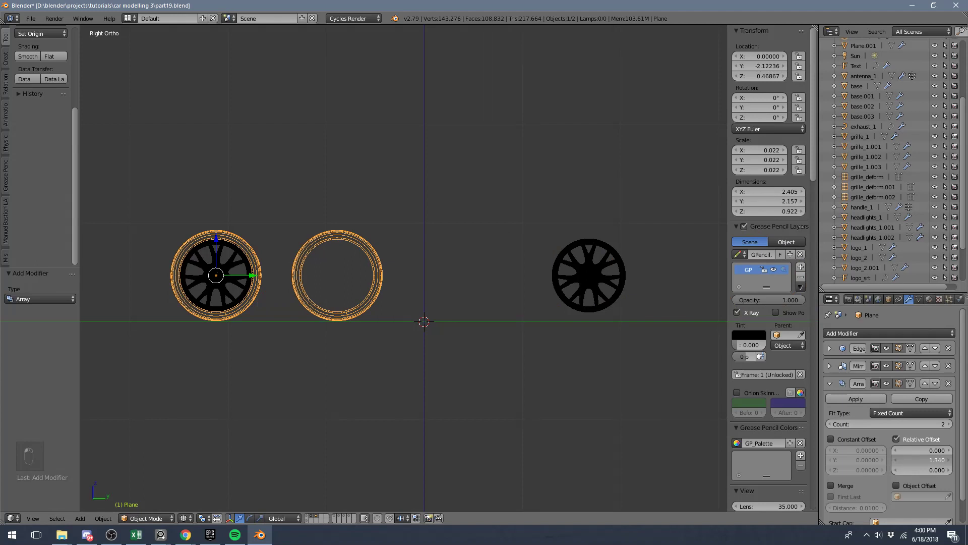
pyautogui.press('z')
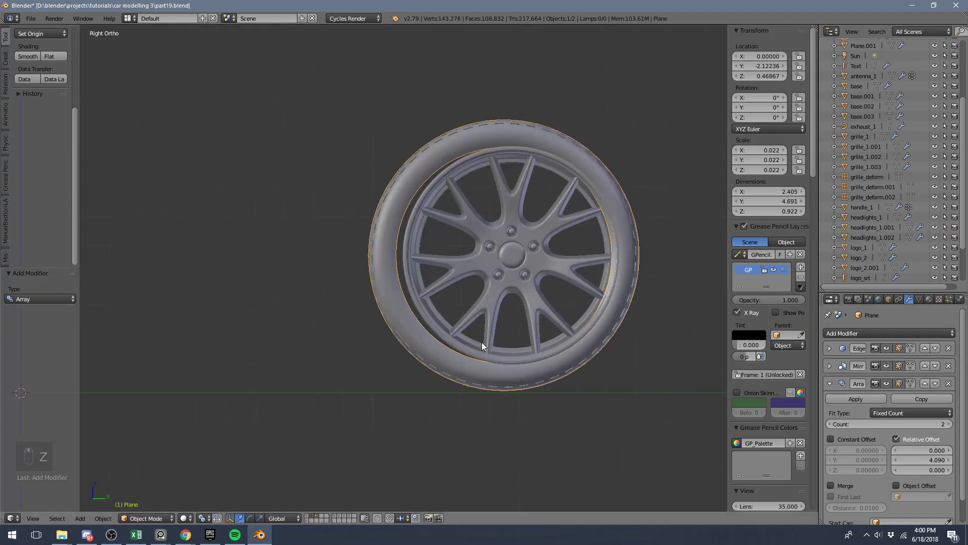
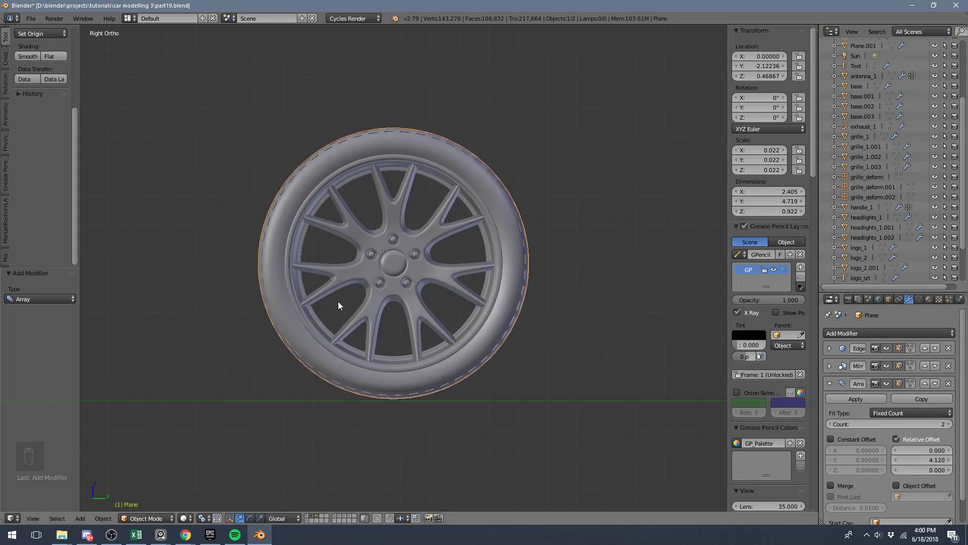
# Look around the tires on all four wheels and switch to the rendered Cycles preview
pyautogui.moveTo(389, 292); pyautogui.dragTo(494, 305)
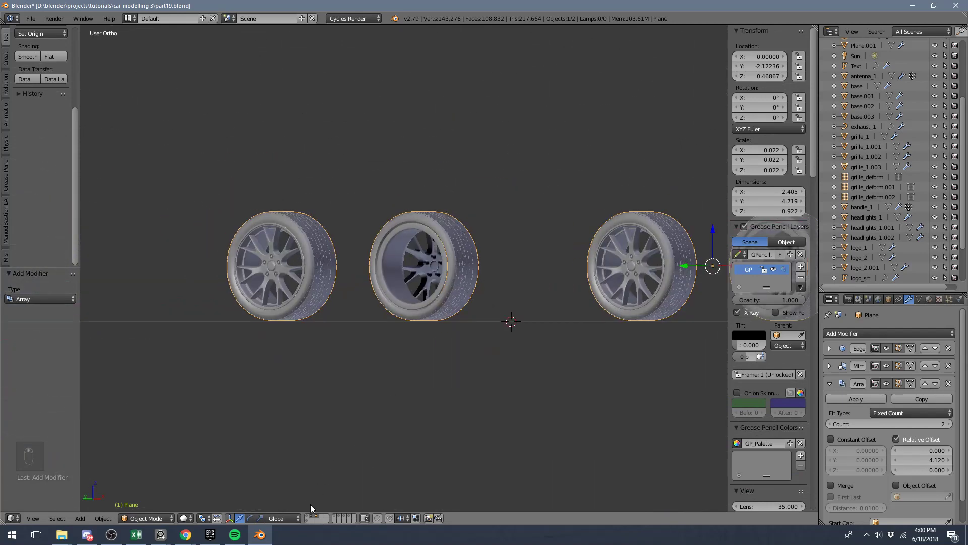
pyautogui.moveTo(311, 518); pyautogui.dragTo(360, 338)
pyautogui.press('a')
# Return to solid shading and edit the tire mesh viewed from the front
pyautogui.press('shift+z')
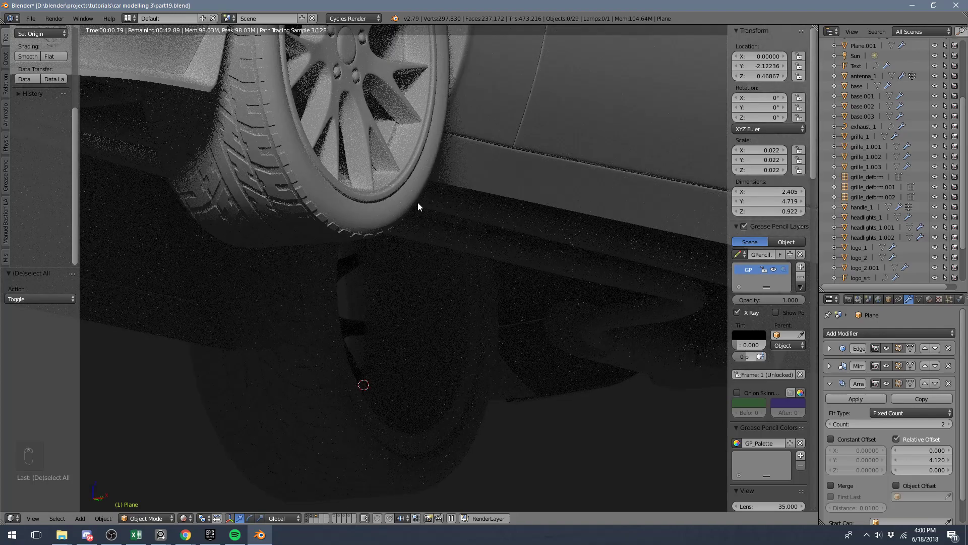
pyautogui.press('shift+z')
pyautogui.press('Tab')
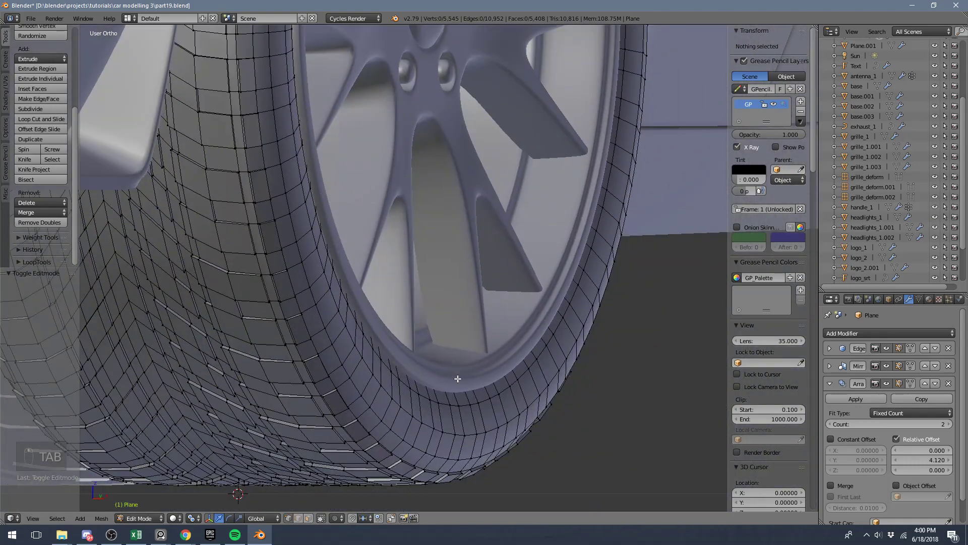
pyautogui.press('a')
pyautogui.press('KP_1')
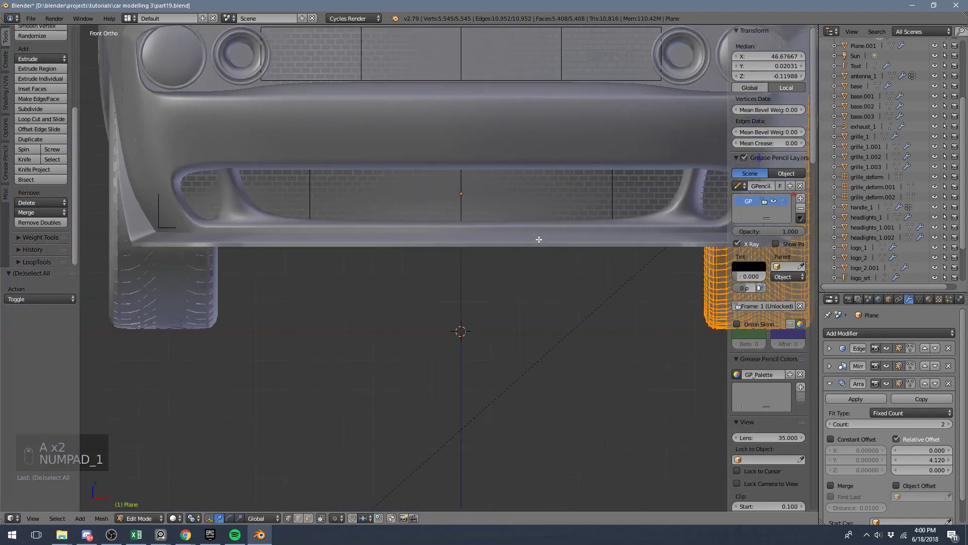
# Select all tire vertices through the model, adjust their fit and preview rendered again
pyautogui.press('z')
pyautogui.press('g')
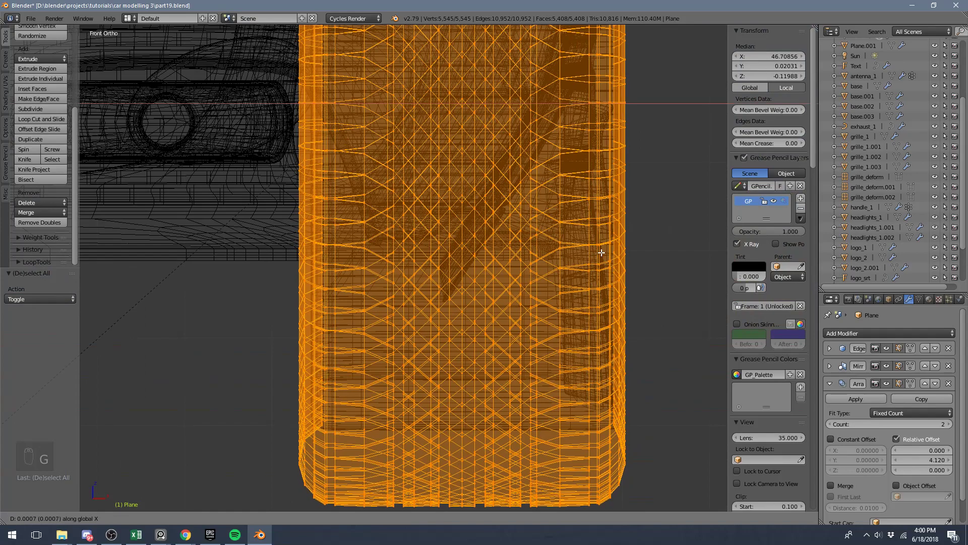
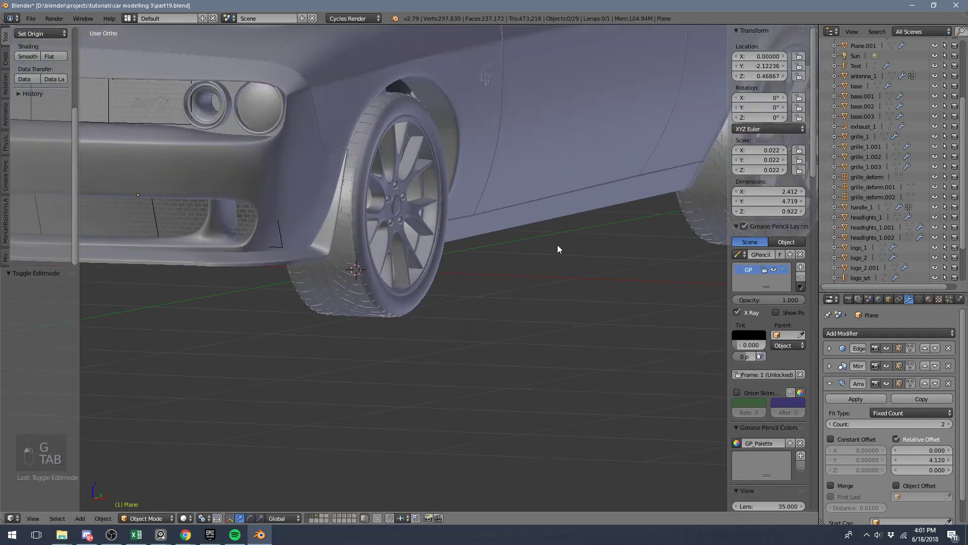
pyautogui.press('shift+z')
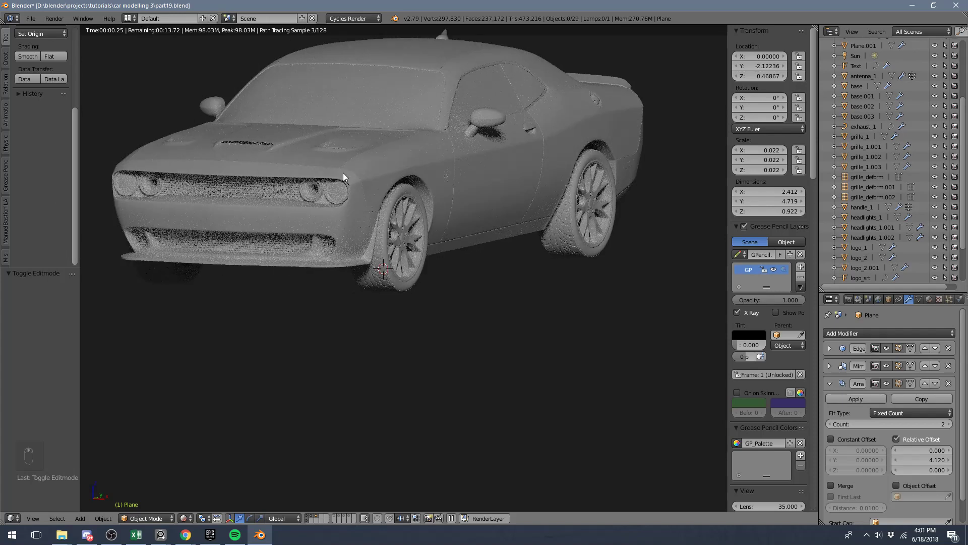
pyautogui.press('KP_3')
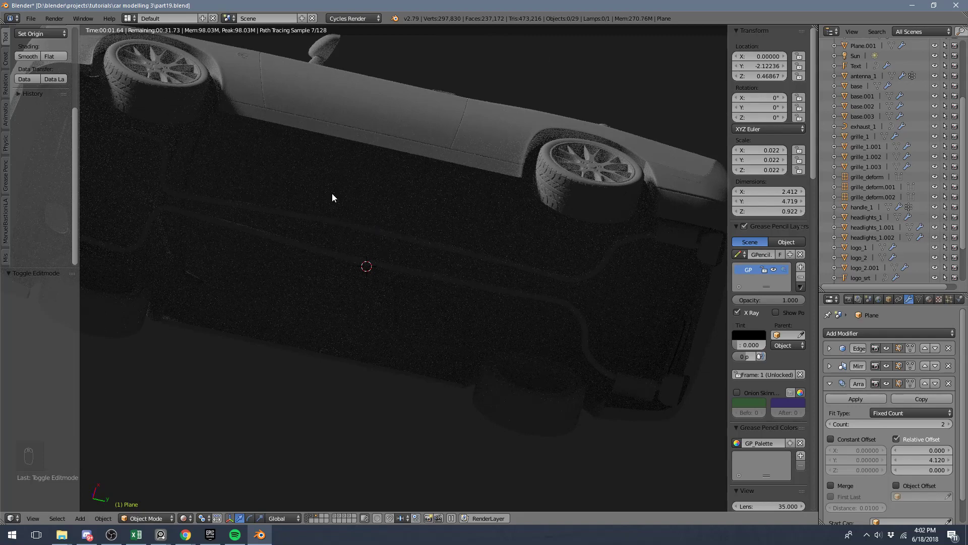
pyautogui.press('KP_3')
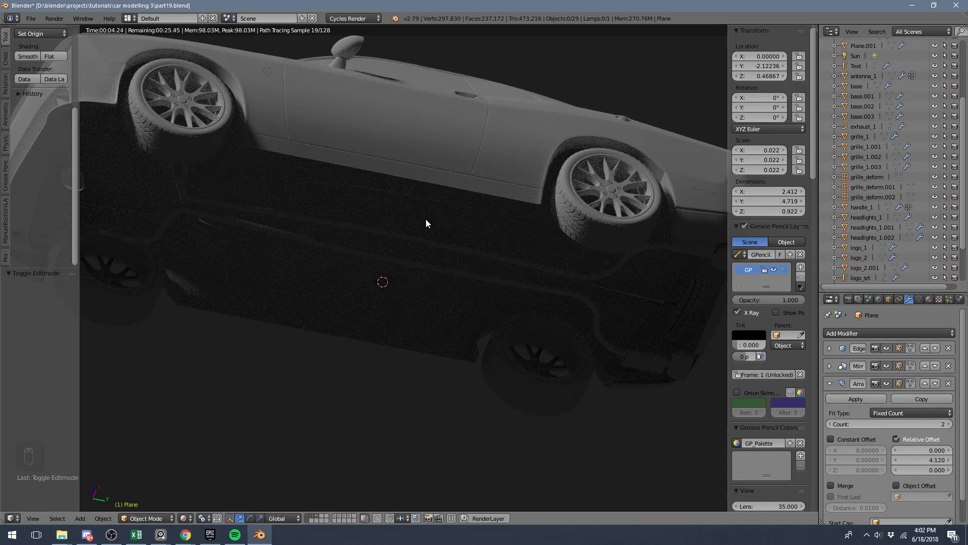
pyautogui.press('KP_3')
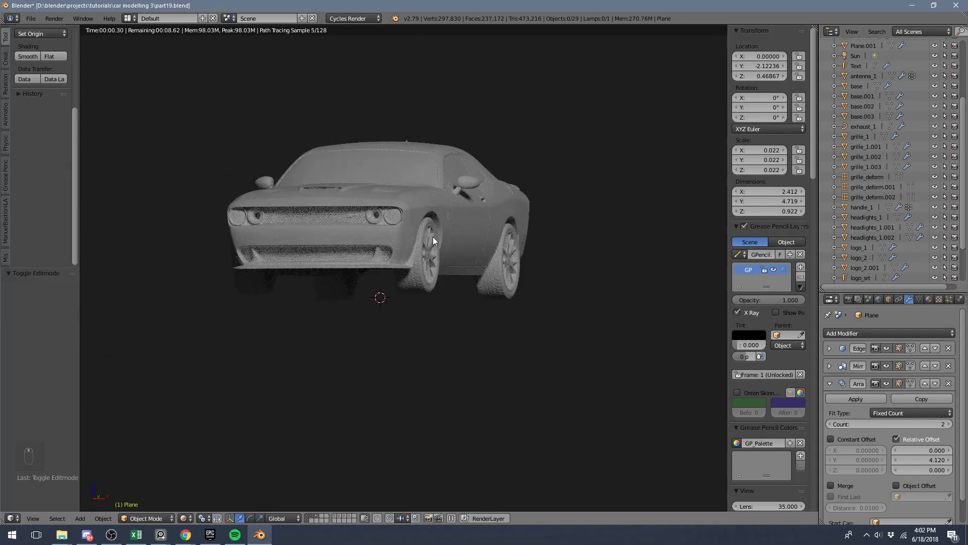
pyautogui.press('ctrl+s')
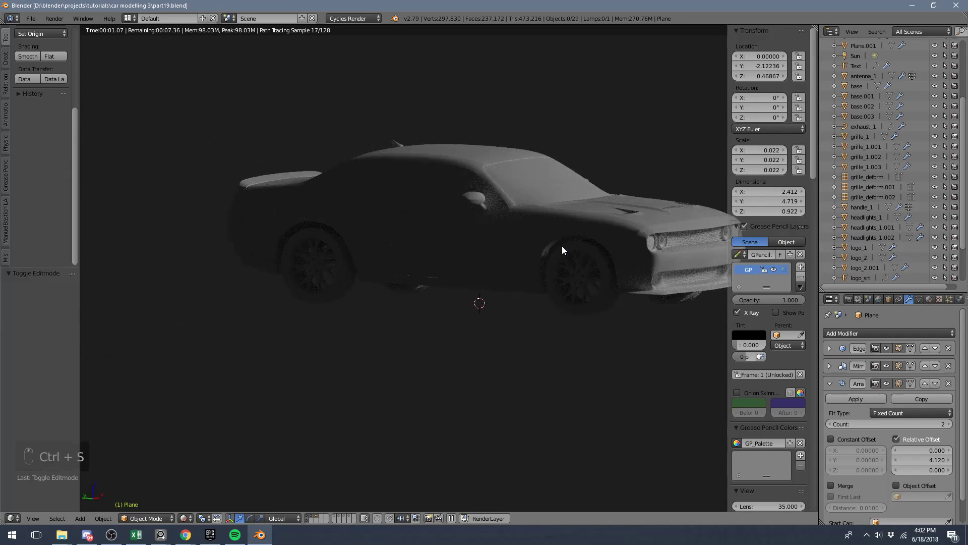